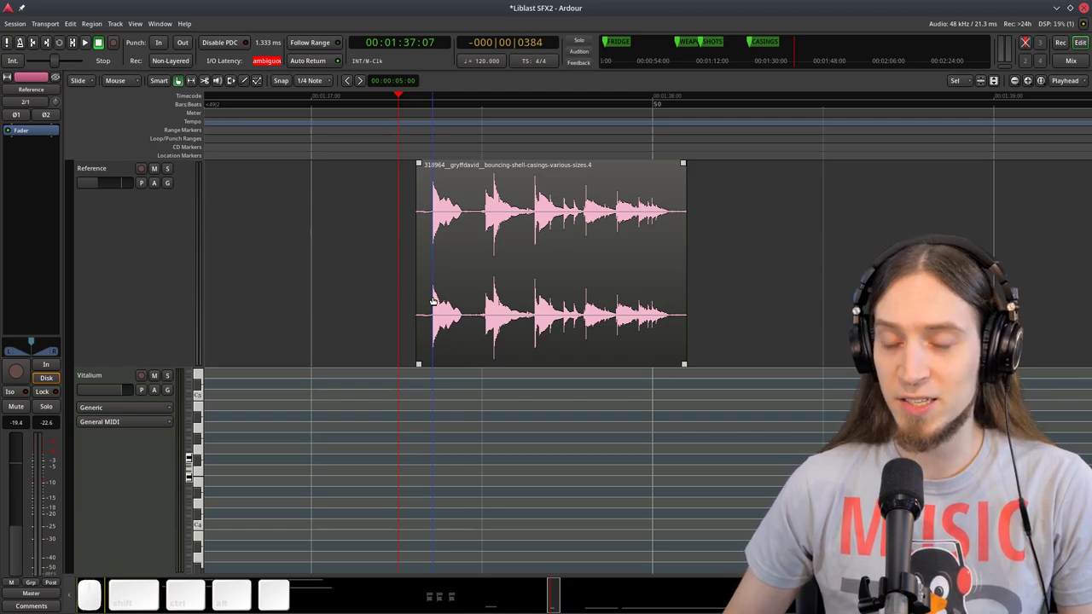
# Play the shell-casings recording and place the playhead at the second impact.
pyautogui.press('space')
pyautogui.press('space')
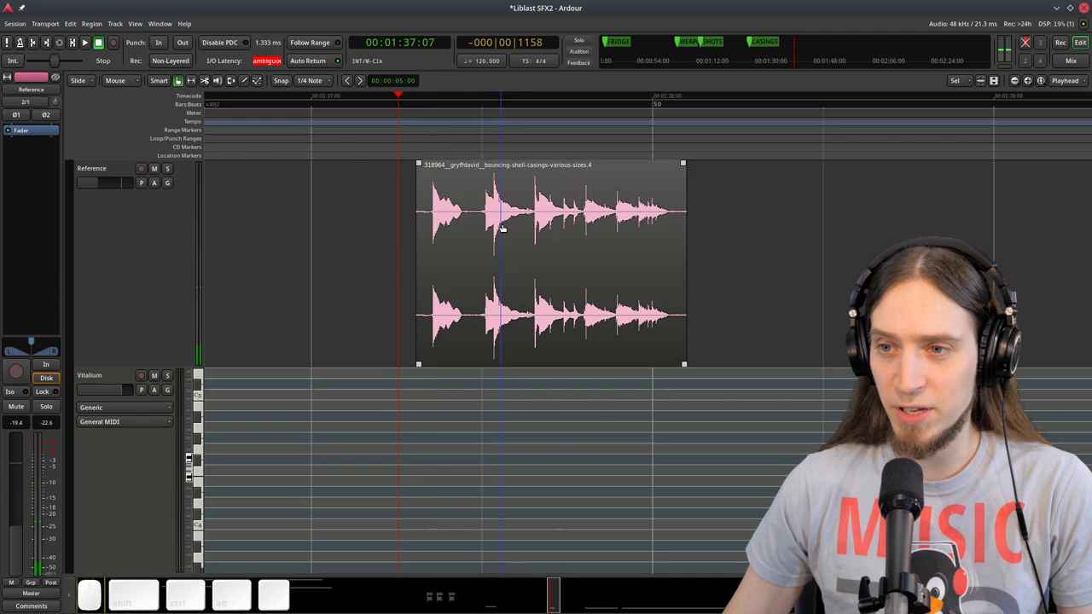
pyautogui.click(488, 126)
pyautogui.press('space')
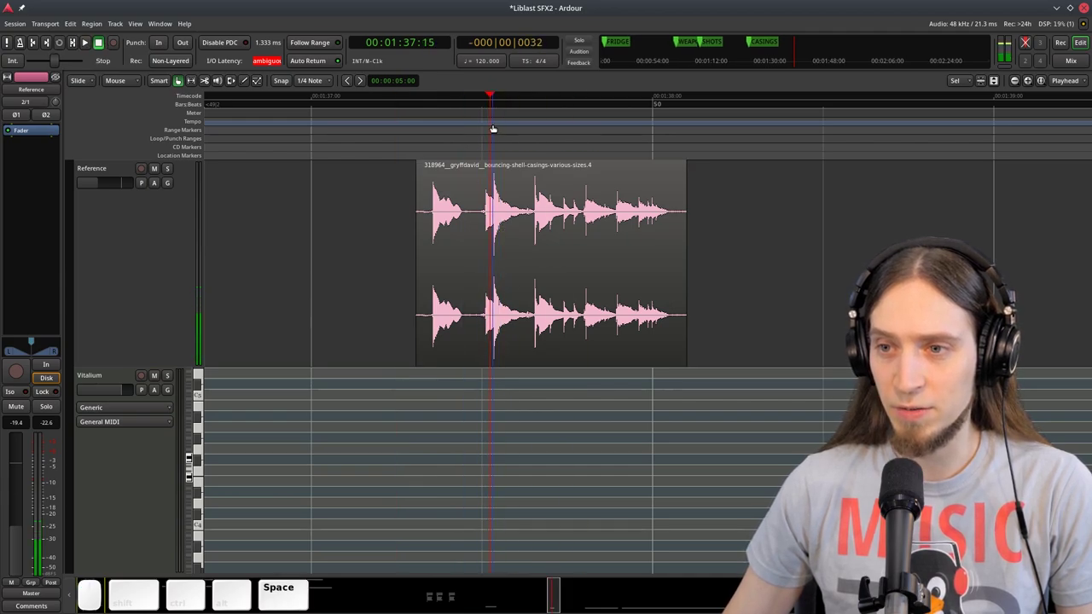
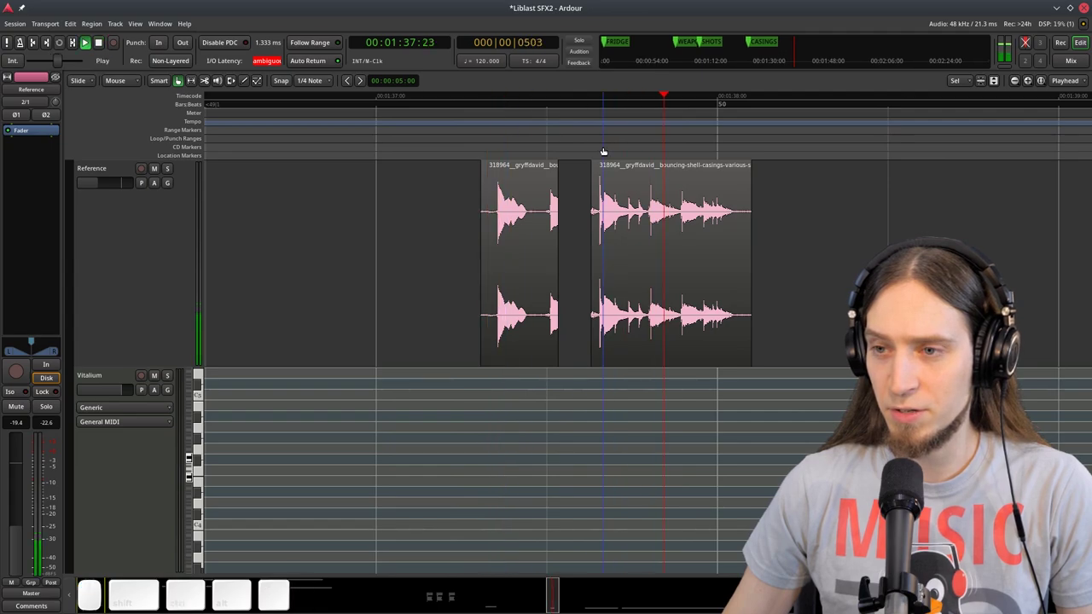
pyautogui.press('space')
# Split the Reference-track recording at the impacts, remove the gap, and save the session.
pyautogui.click(596, 100)
pyautogui.press('space')
pyautogui.click(495, 107)
pyautogui.click(494, 107)
pyautogui.scroll(3)
pyautogui.click(545, 210)
pyautogui.press('ctrl+s')
# Select a single shell-casing hit region and zoom in to inspect it.
pyautogui.click(524, 218)
pyautogui.scroll(3)
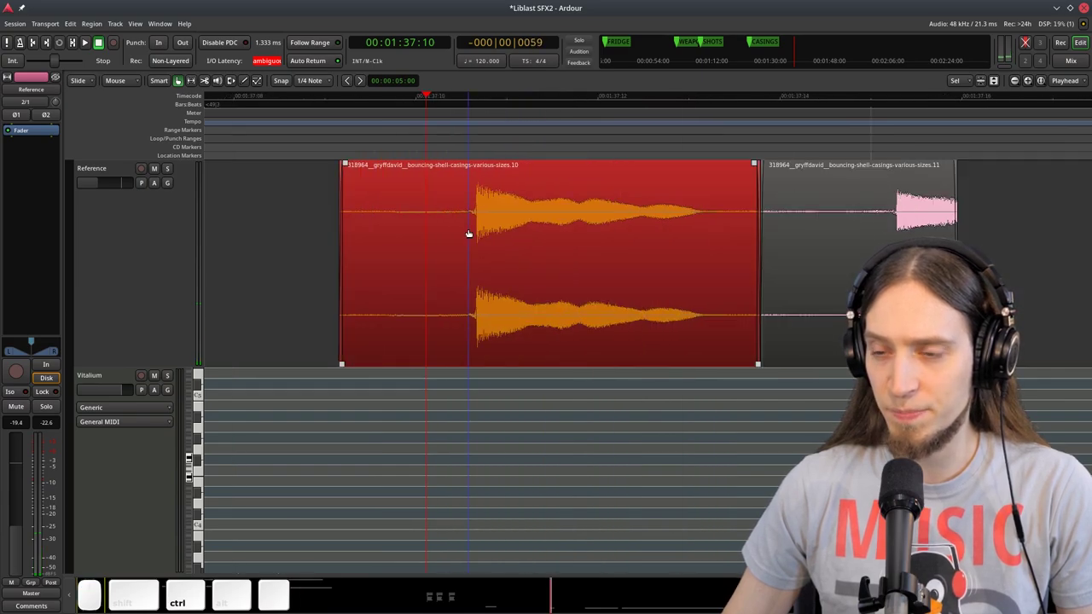
pyautogui.scroll(-3)
pyautogui.rightClick(498, 194)
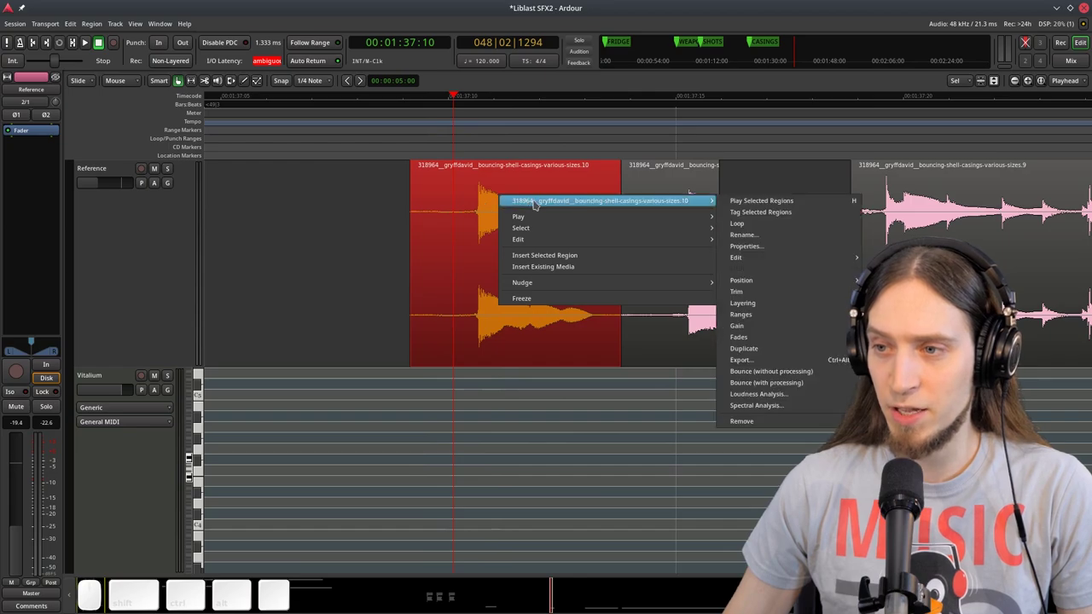
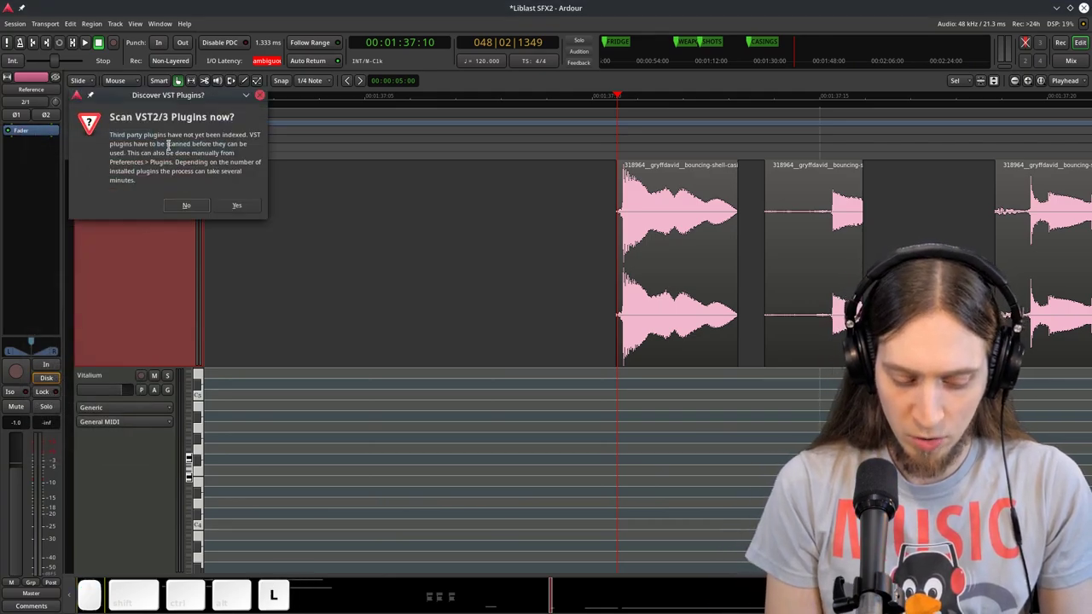
# Skip the VST scan, add Wolf Spectrum to the Reference track and bring up Vitalium's editor.
pyautogui.press('space')
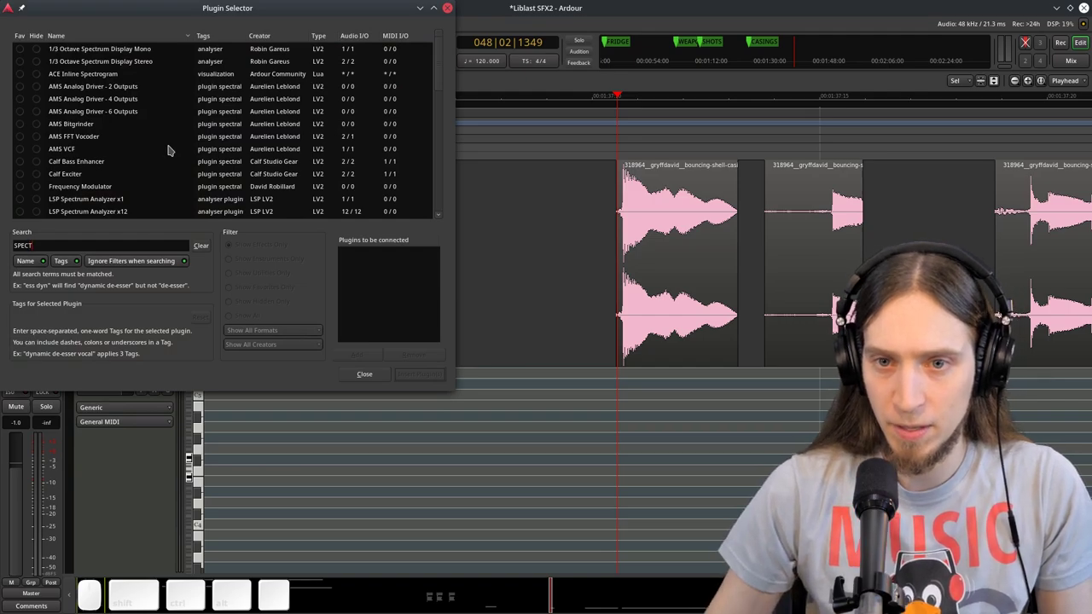
pyautogui.press('space')
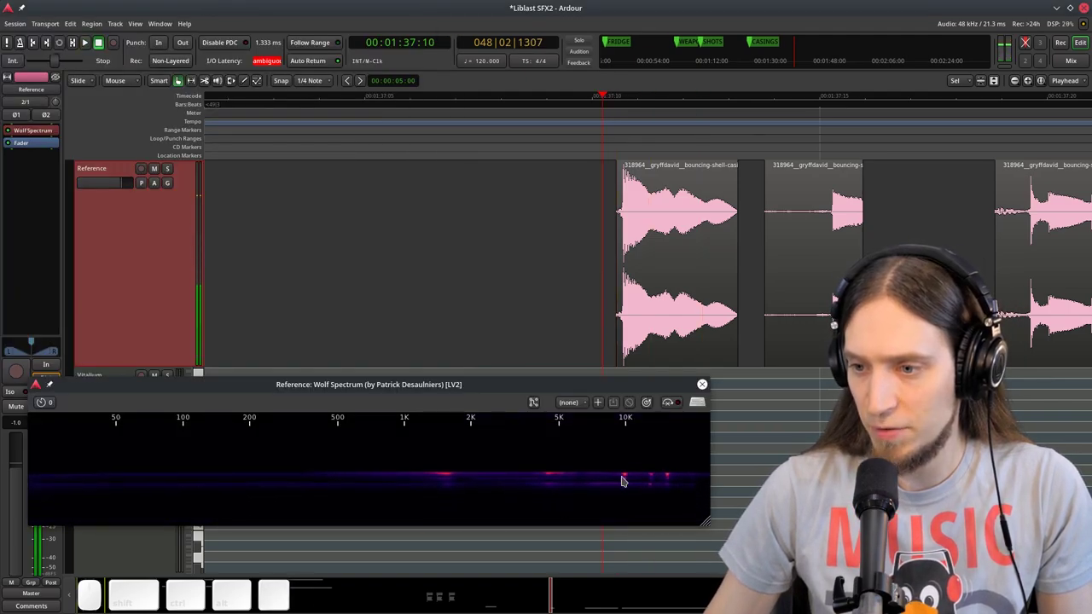
pyautogui.press('space')
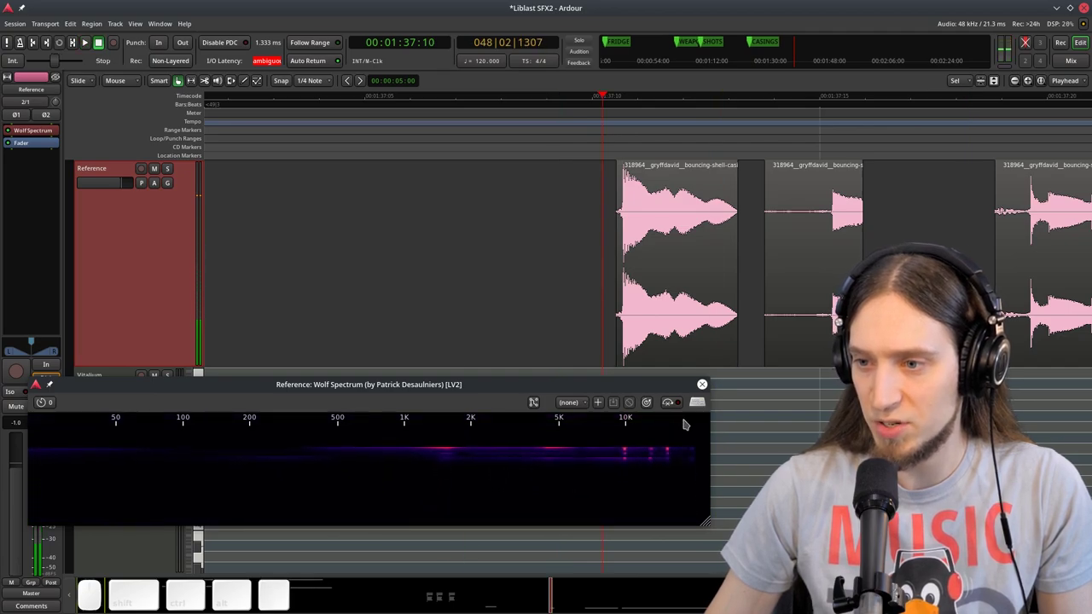
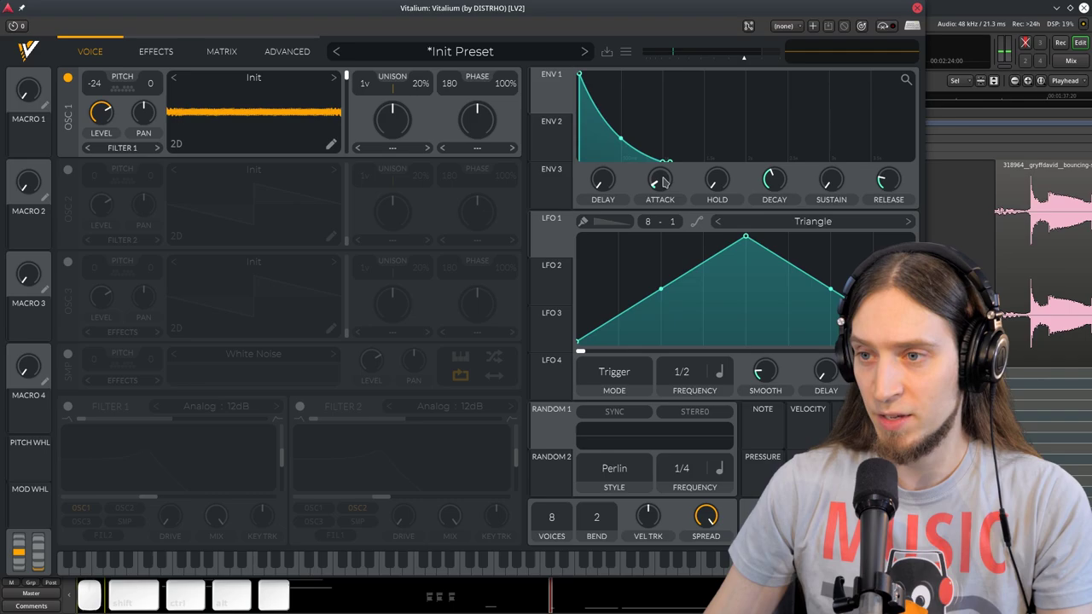
# Set oscillator 1's phase randomisation to 0%, then restore it to 100%.
pyautogui.moveTo(665, 186); pyautogui.dragTo(688, 275)
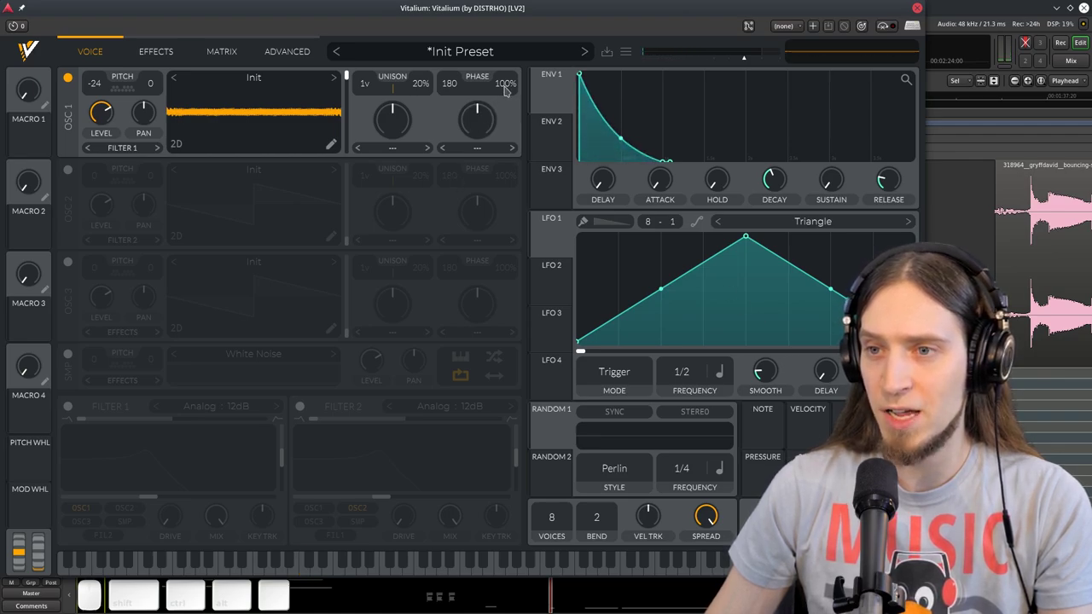
pyautogui.moveTo(508, 90); pyautogui.dragTo(250, 221)
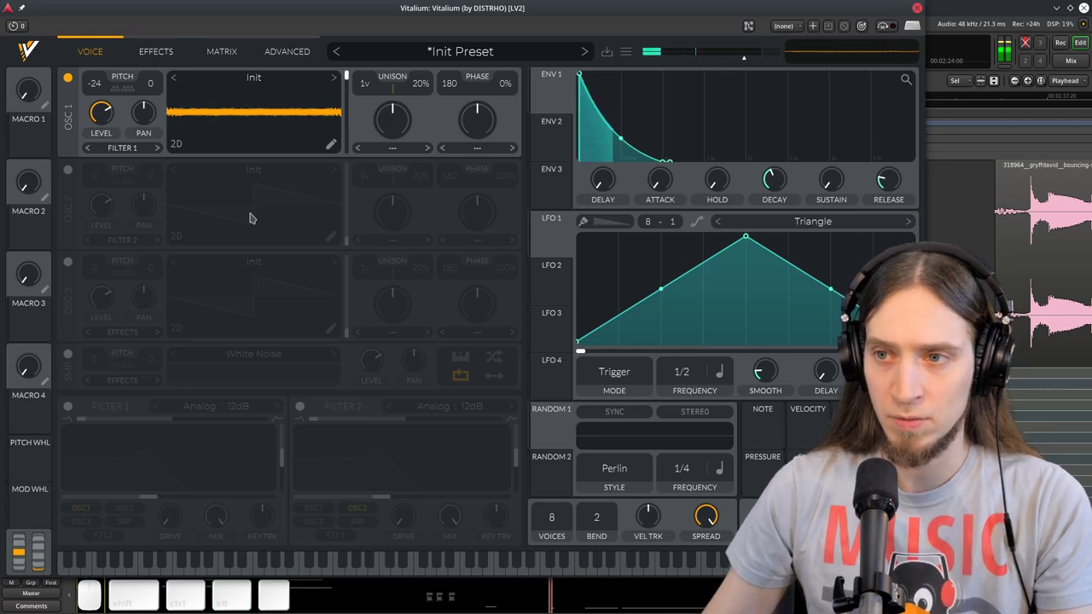
pyautogui.click(511, 89)
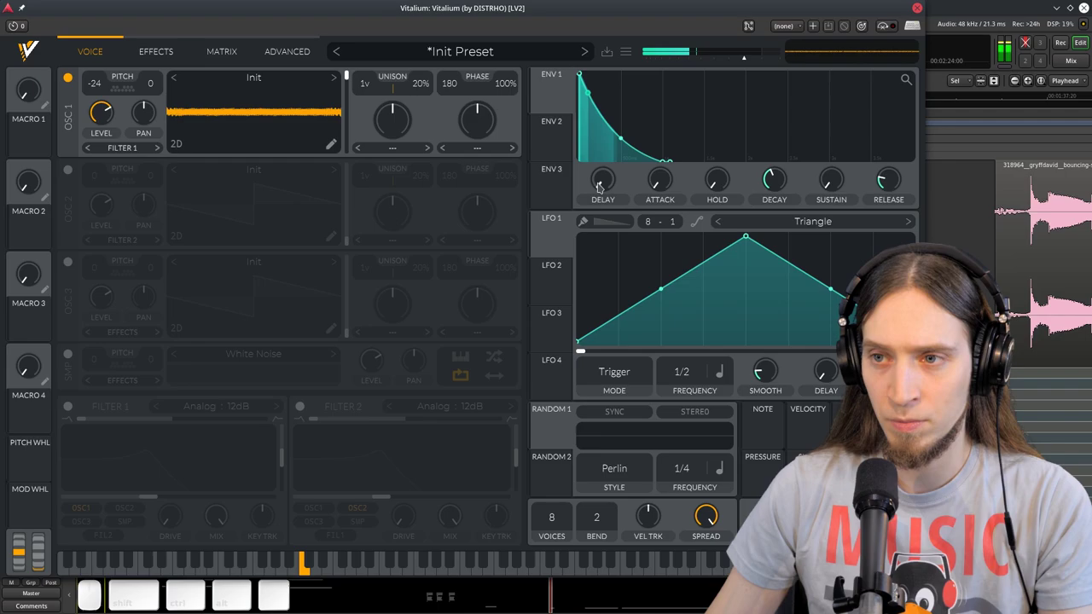
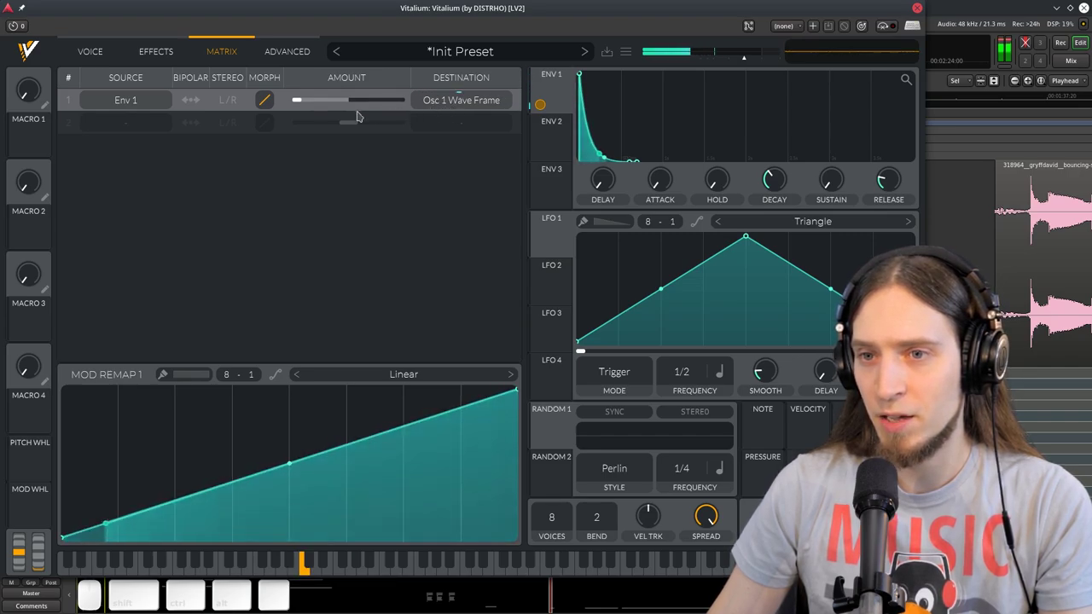
# Set the Env 1 → Osc 1 Wave Frame amount and begin bending its Morph curve.
pyautogui.moveTo(299, 95); pyautogui.dragTo(300, 95)
pyautogui.moveTo(300, 94); pyautogui.dragTo(300, 95)
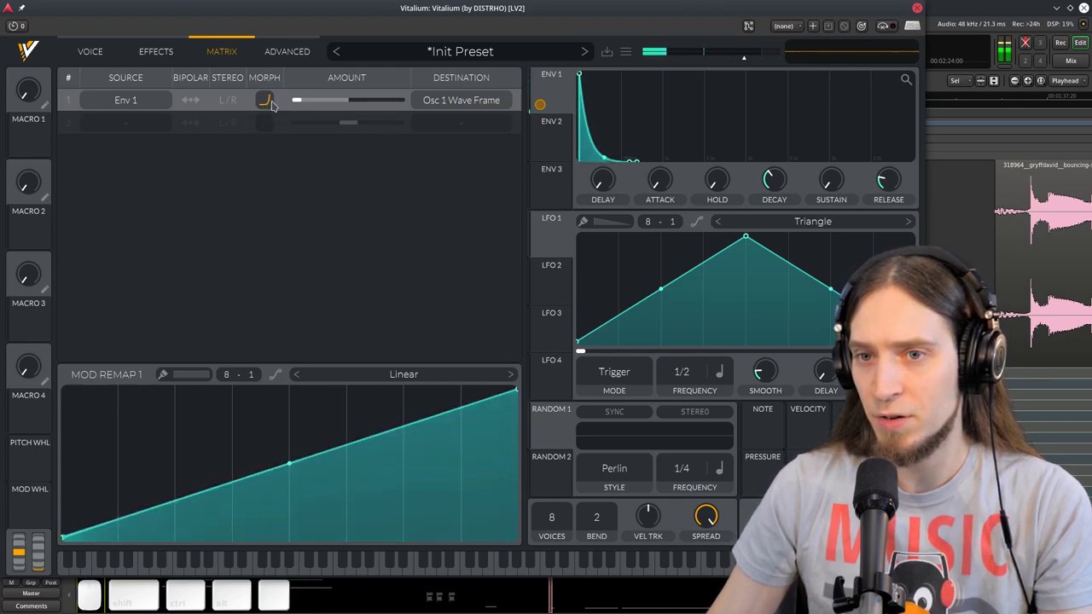
pyautogui.moveTo(299, 95); pyautogui.dragTo(300, 95)
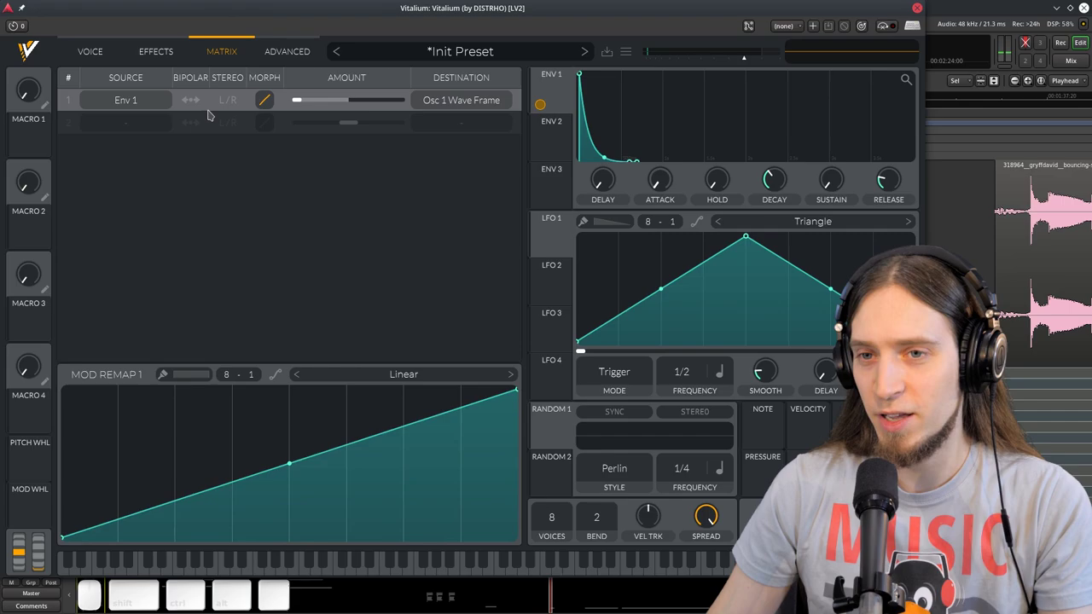
pyautogui.click(299, 95)
pyautogui.moveTo(300, 95); pyautogui.dragTo(294, 137)
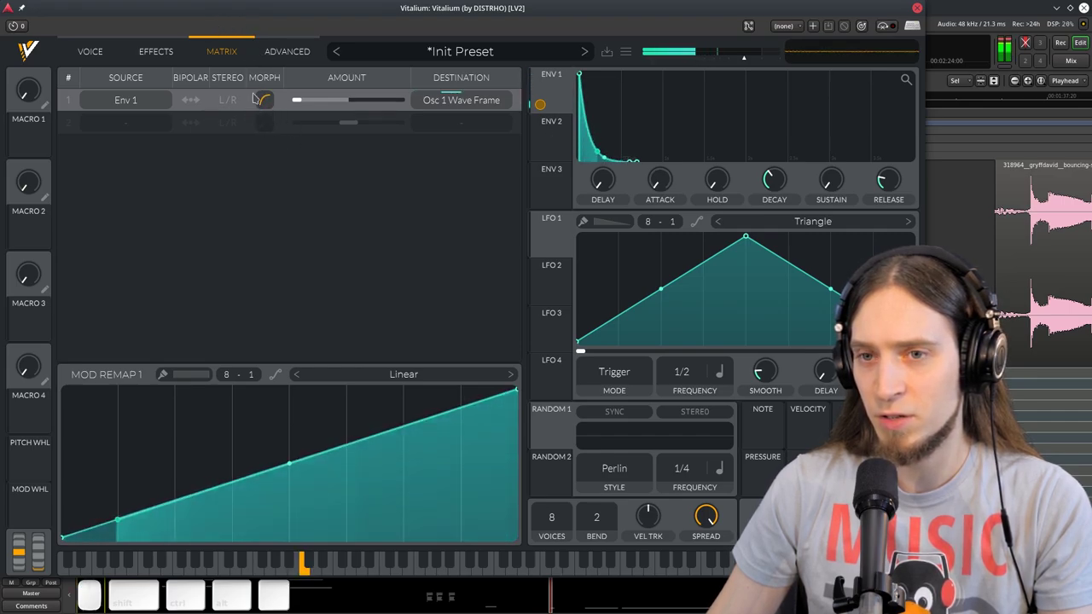
# Refine the wave-frame modulation curve into a curved response and return to the VOICE page.
pyautogui.moveTo(265, 108); pyautogui.dragTo(273, 125)
pyautogui.click(265, 106)
pyautogui.click(267, 105)
pyautogui.click(268, 102)
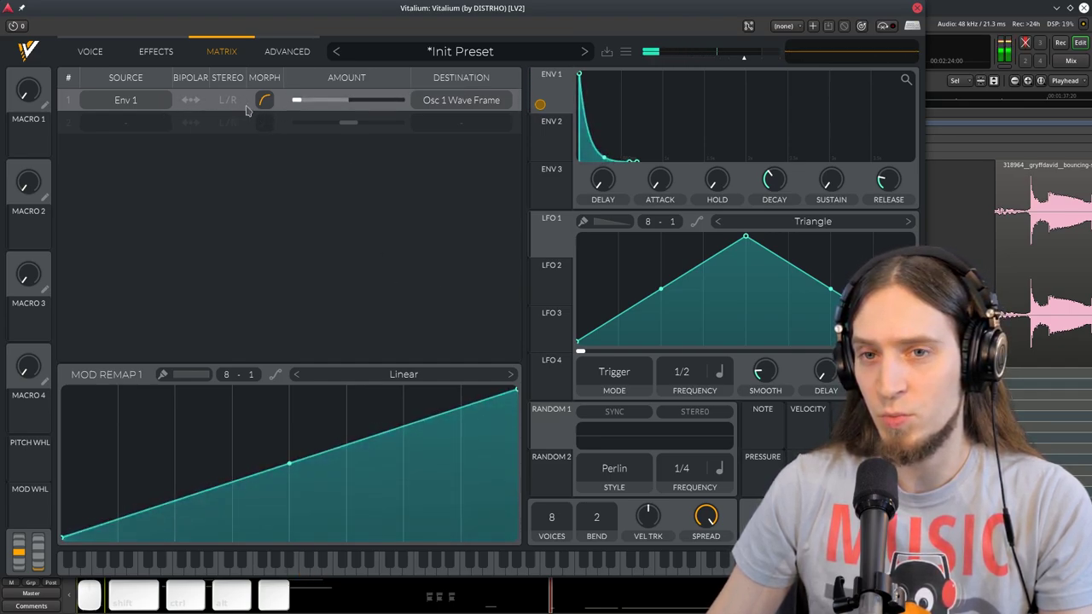
pyautogui.click(299, 95)
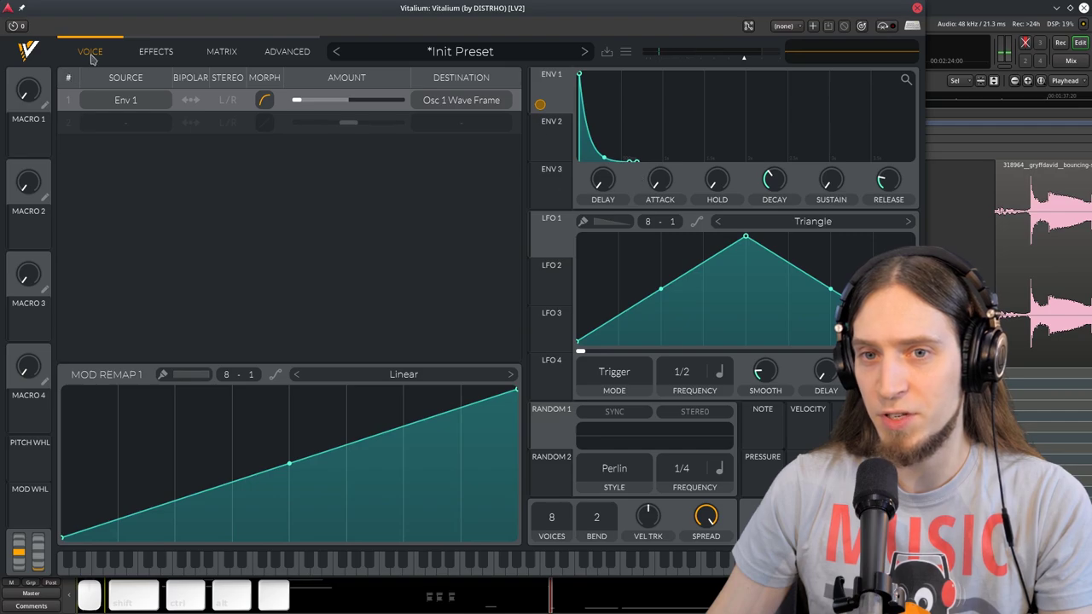
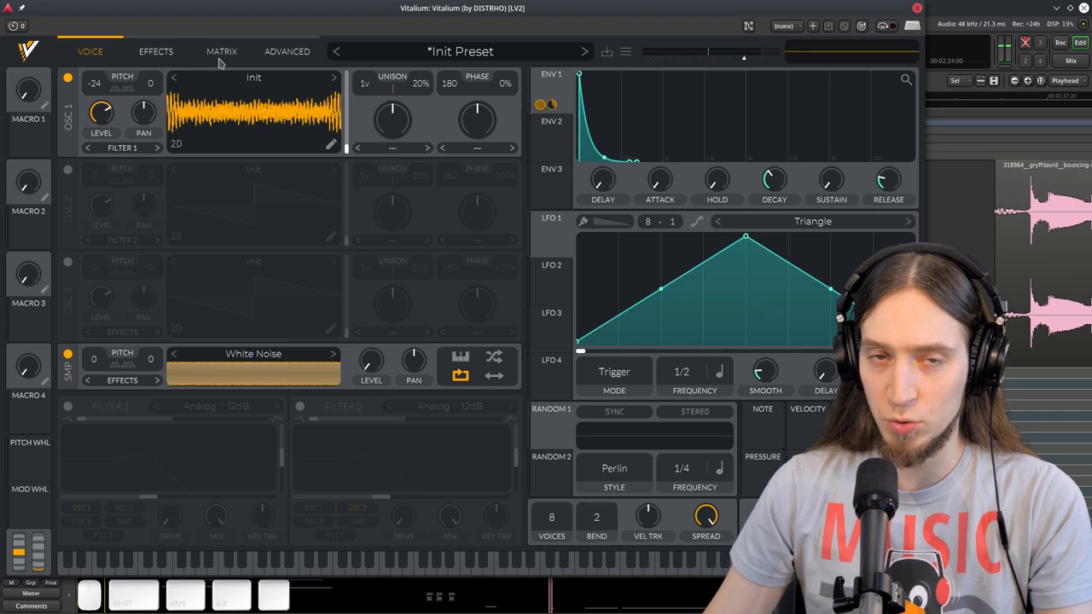
# In the MATRIX, curve the Env 1 → Sample Level response, then return to VOICE and view ENV 1.
pyautogui.click(221, 60)
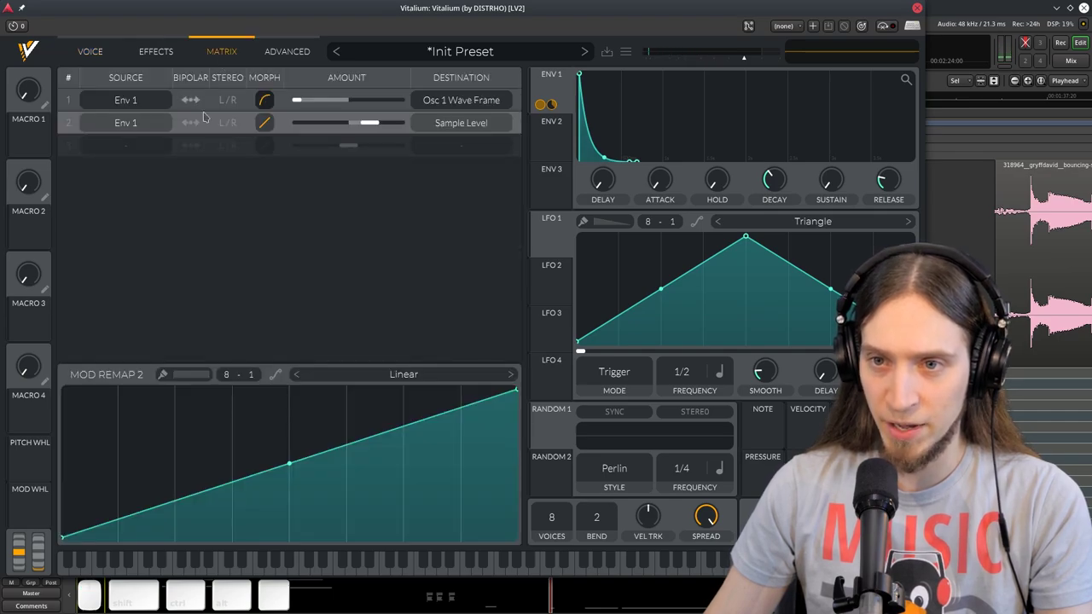
pyautogui.moveTo(271, 125); pyautogui.dragTo(311, 266)
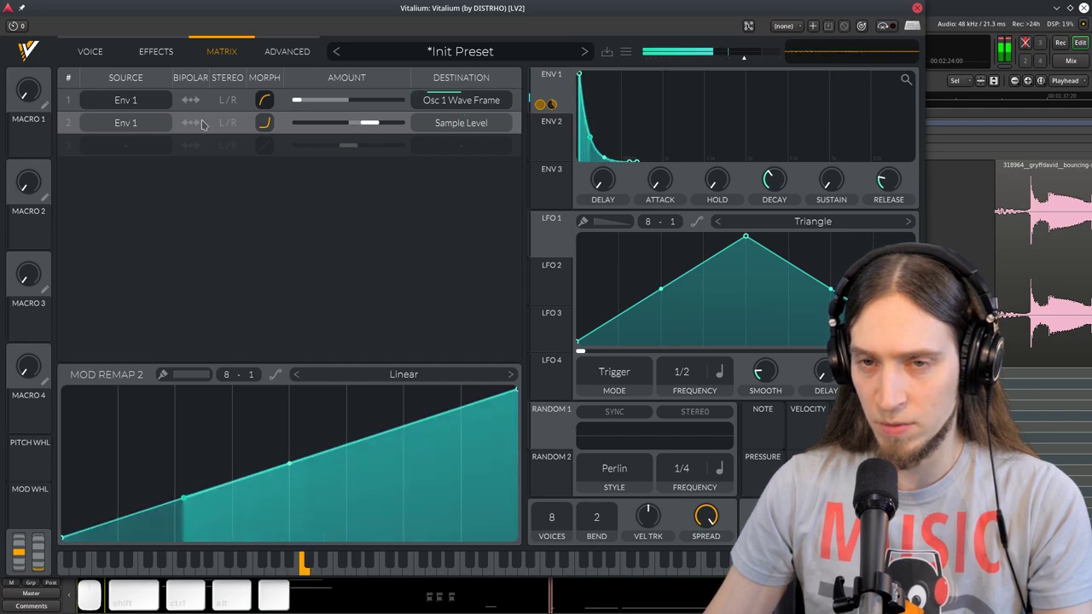
pyautogui.click(101, 56)
pyautogui.click(373, 391)
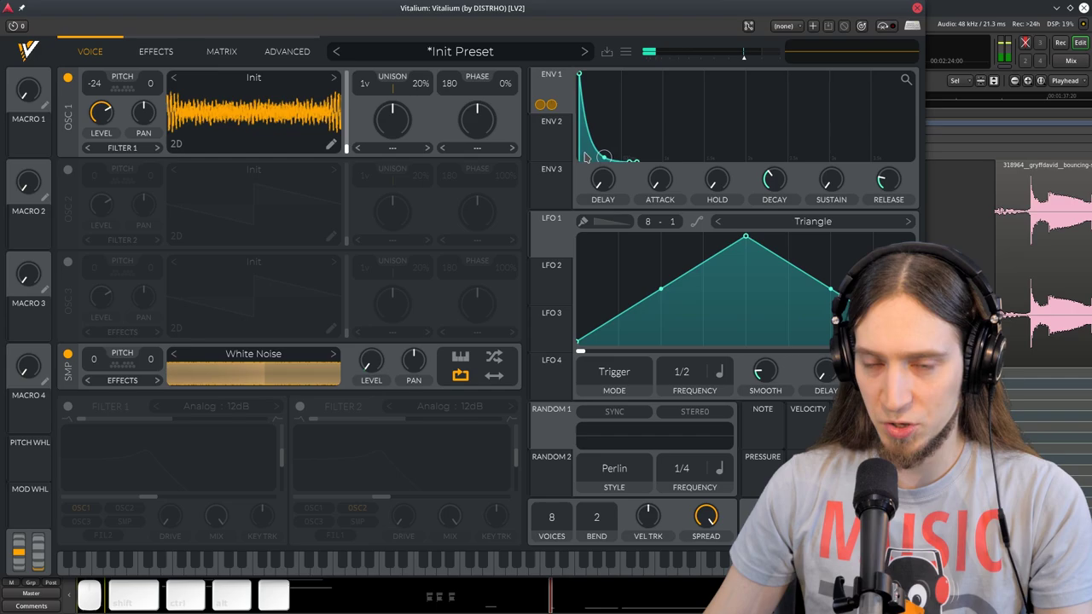
pyautogui.scroll(3)
pyautogui.scroll(-3)
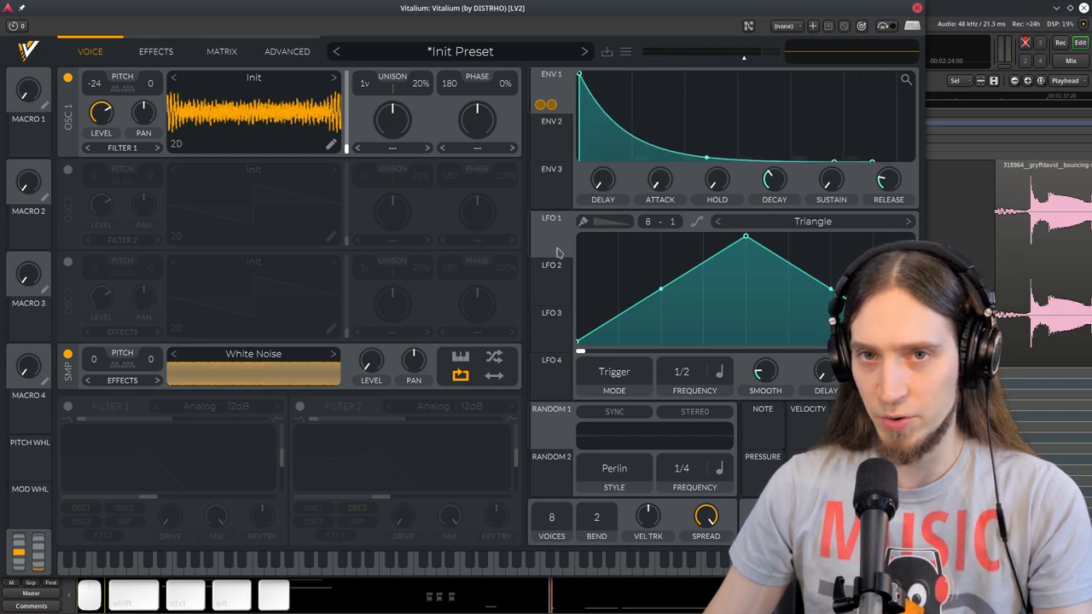
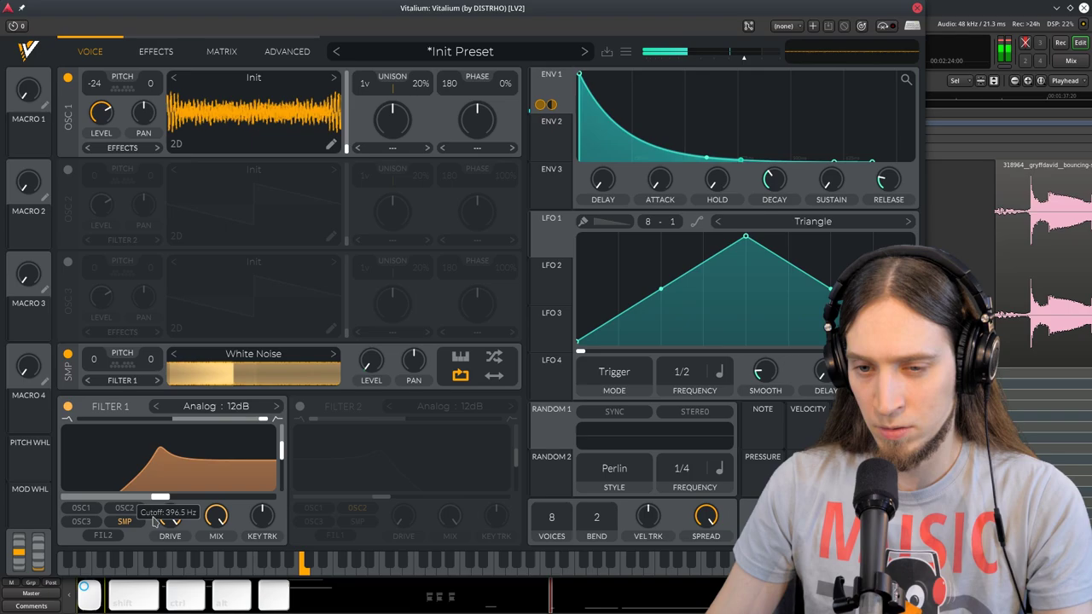
# Lower Filter 1's cutoff so the white-noise sample loses its high end.
pyautogui.moveTo(266, 414); pyautogui.dragTo(266, 414)
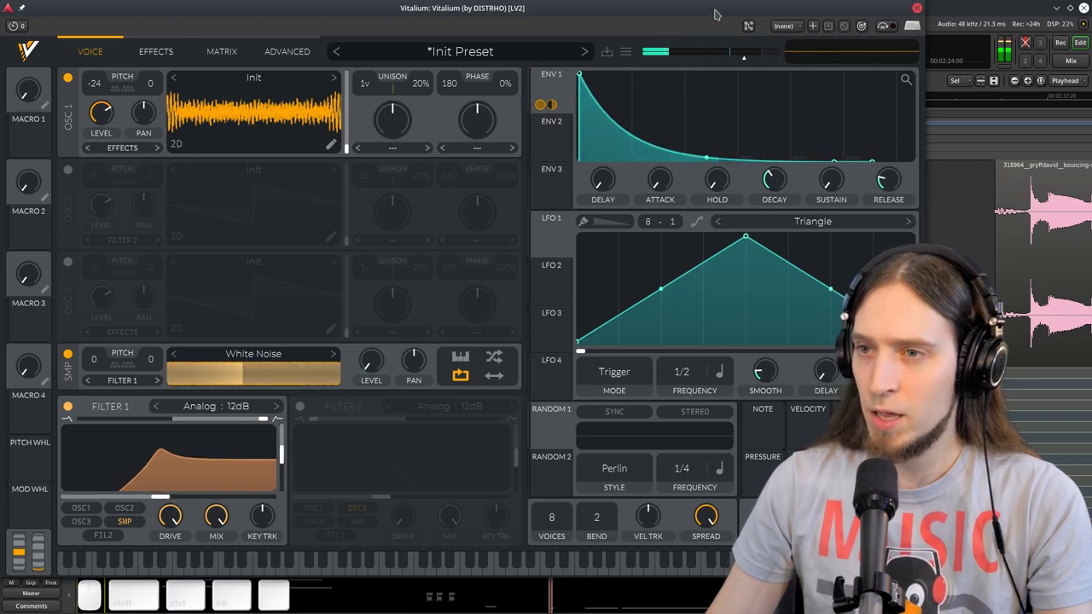
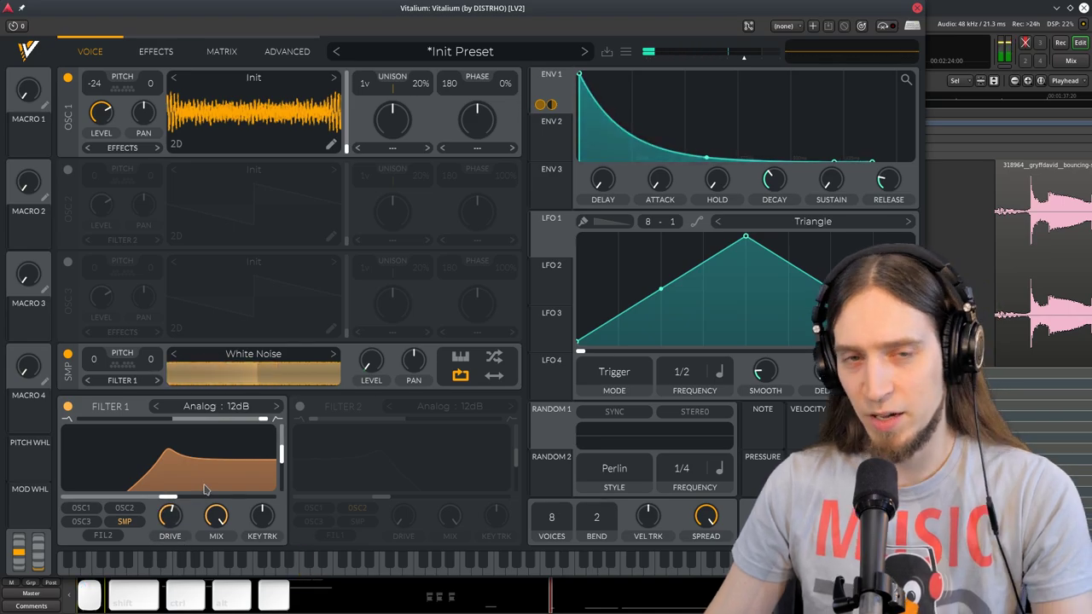
pyautogui.moveTo(207, 487); pyautogui.dragTo(207, 487)
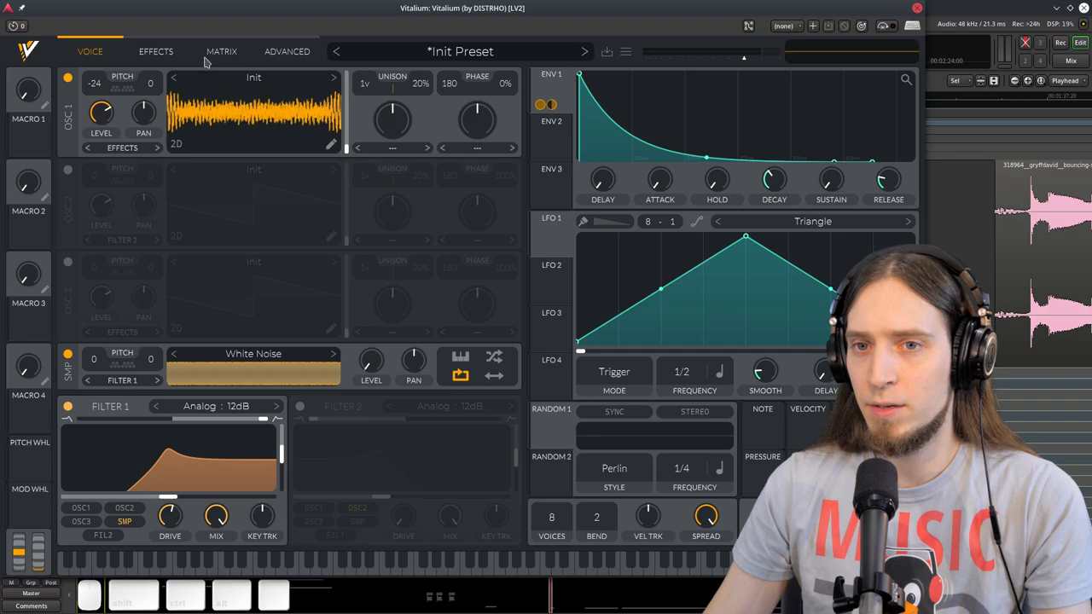
# Switch on the Reverb effect and raise its pre low cut.
pyautogui.click(174, 56)
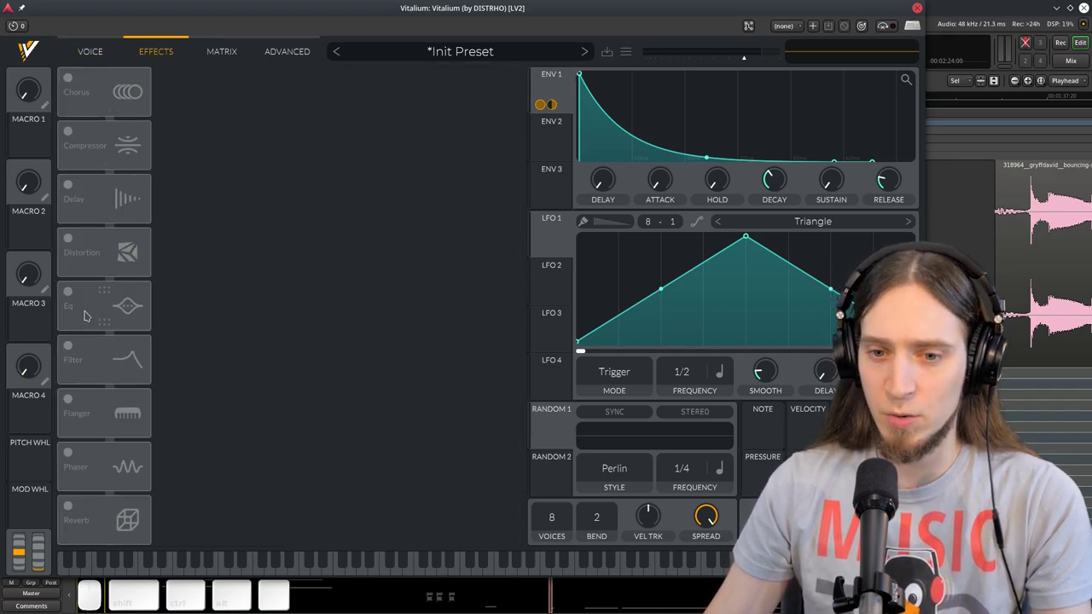
pyautogui.click(71, 506)
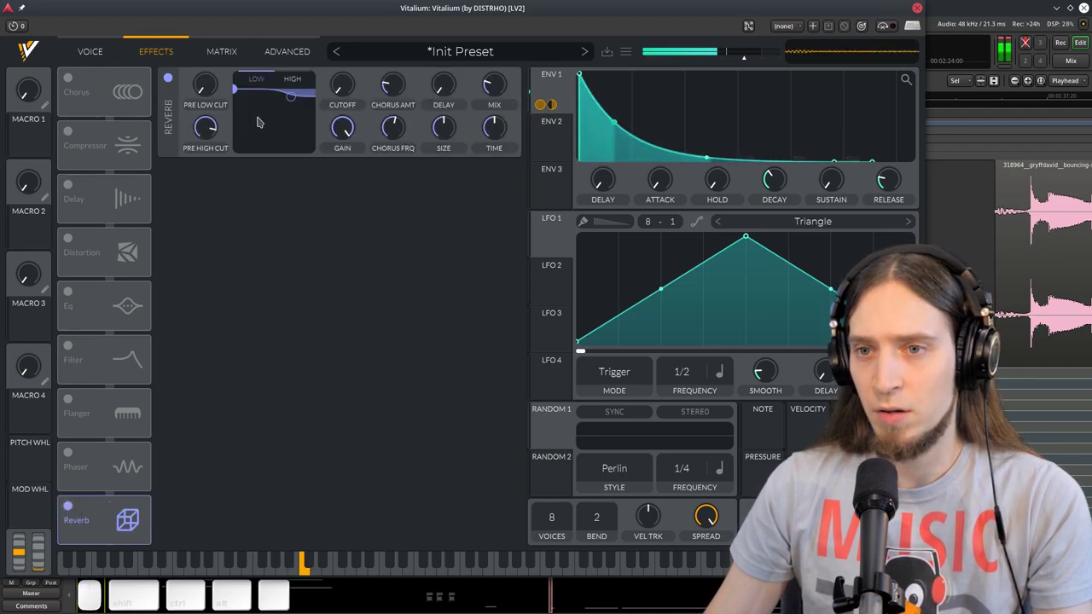
pyautogui.click(203, 94)
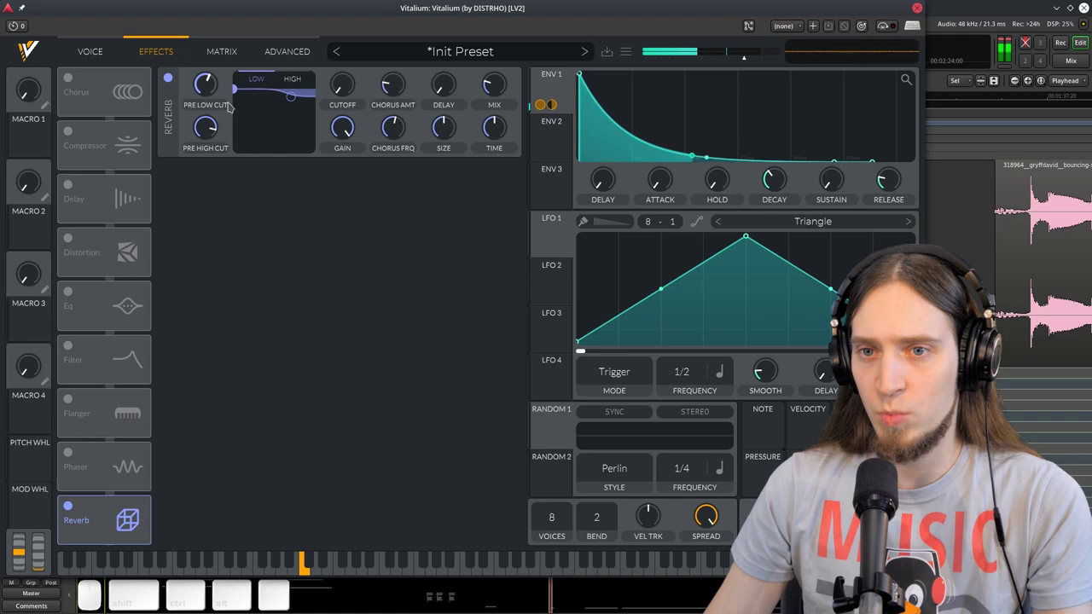
pyautogui.click(212, 91)
# Raise the reverb mix, adjust its decay and roll off the high end of its tone curve.
pyautogui.click(498, 99)
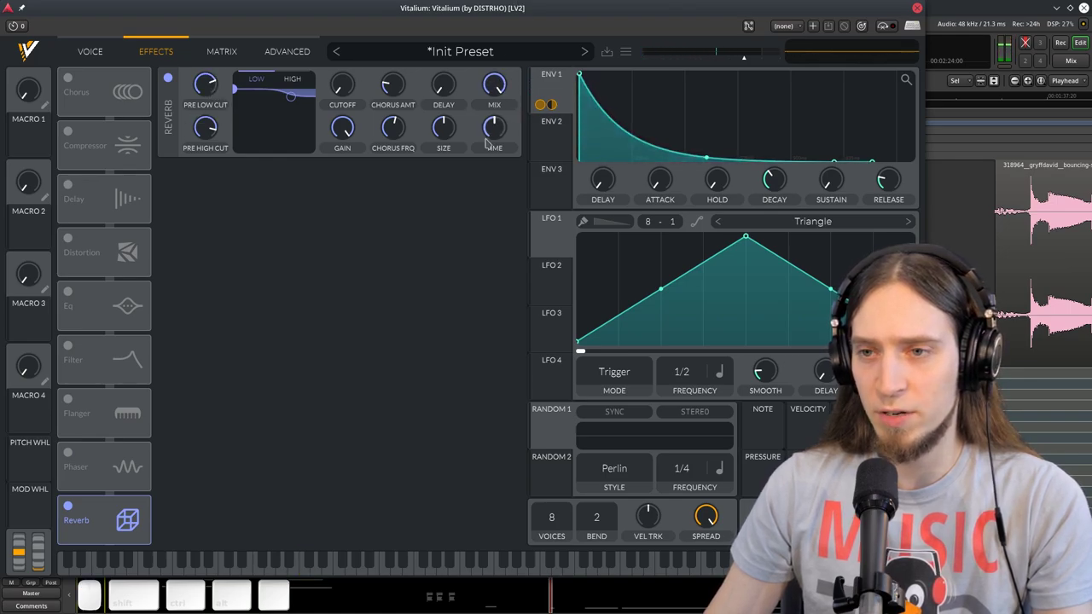
pyautogui.click(457, 133)
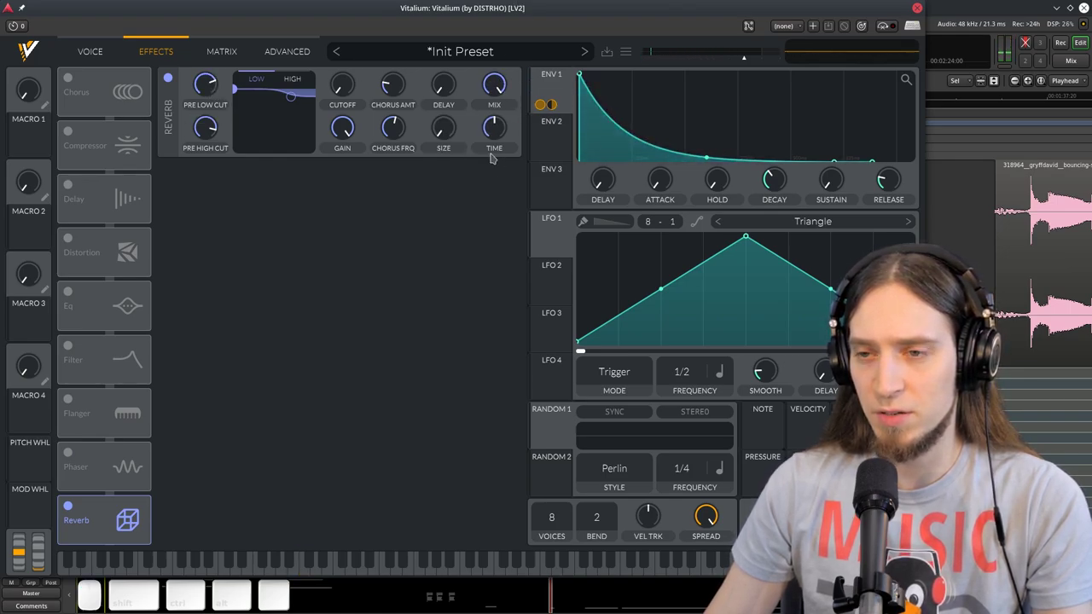
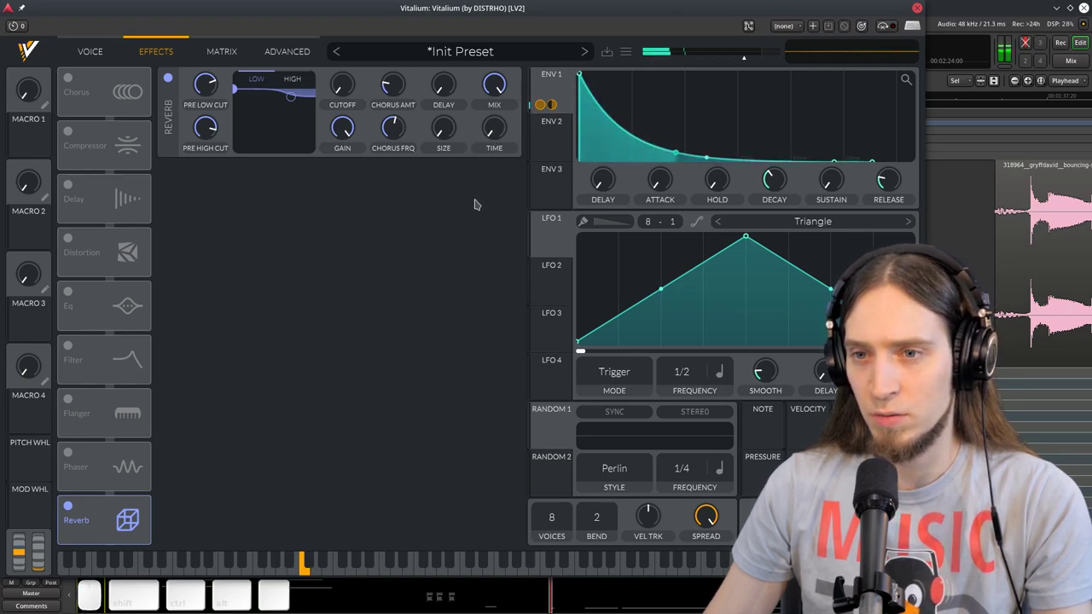
pyautogui.click(395, 102)
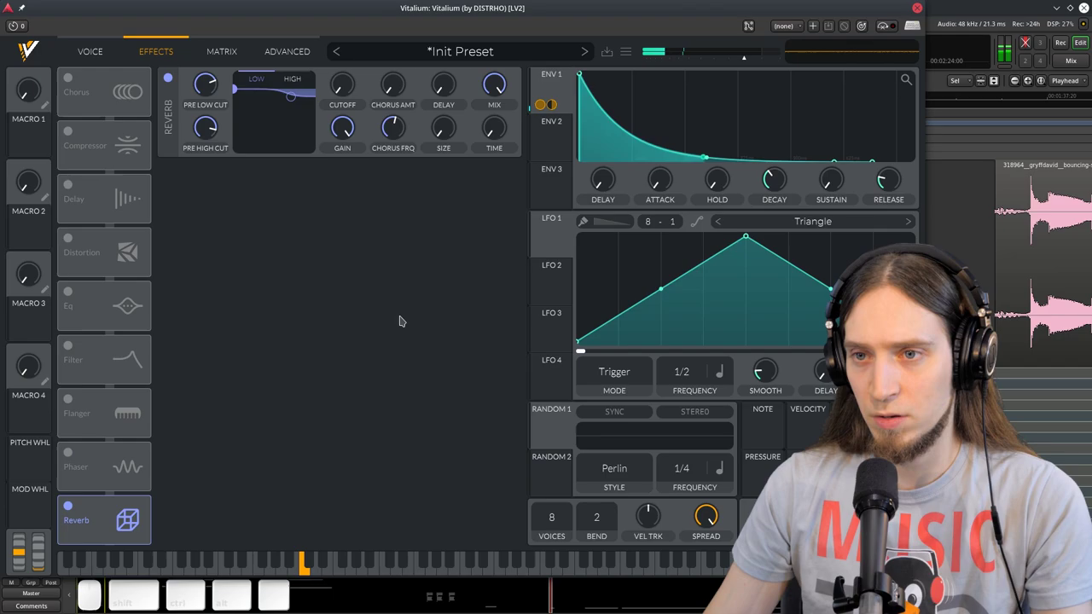
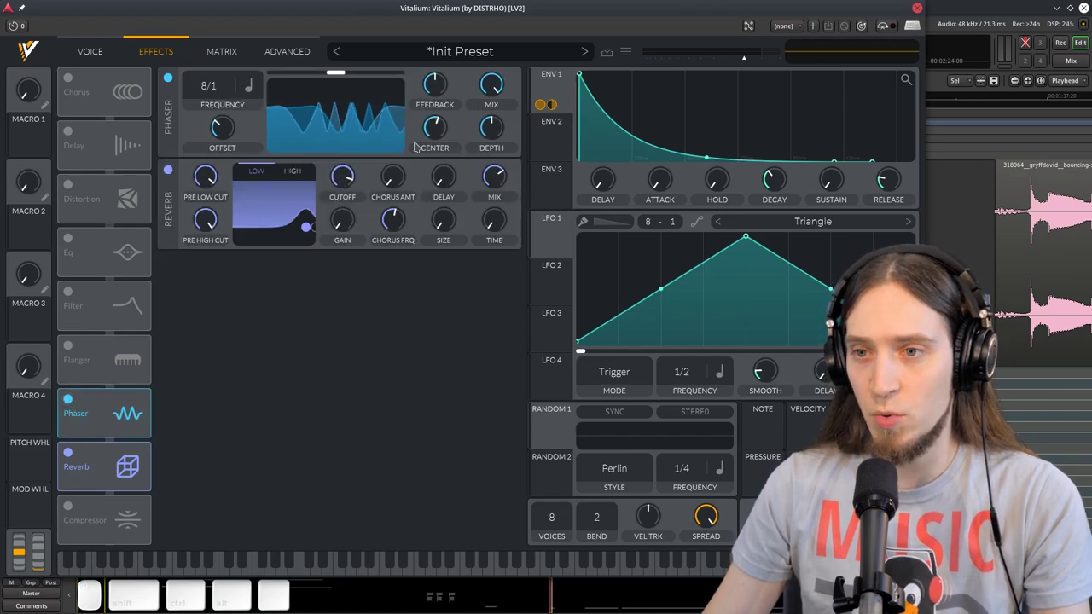
# Change the phaser's comb pattern and sweep toward sharper frequency peaks.
pyautogui.moveTo(343, 68); pyautogui.dragTo(517, 91)
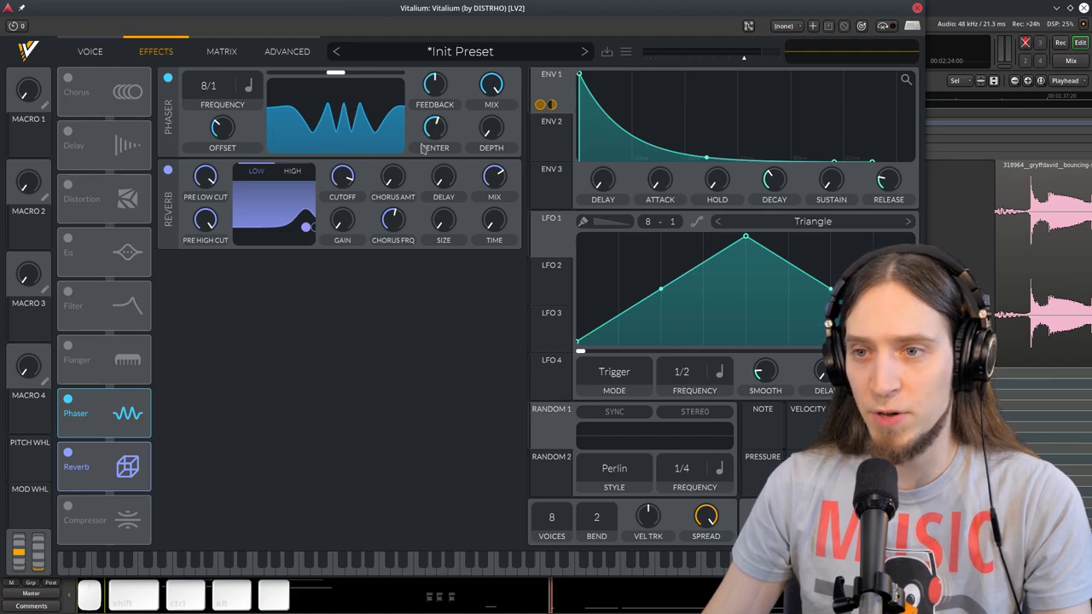
pyautogui.moveTo(343, 67); pyautogui.dragTo(343, 67)
pyautogui.moveTo(343, 67); pyautogui.dragTo(344, 67)
pyautogui.moveTo(343, 67); pyautogui.dragTo(343, 67)
pyautogui.moveTo(343, 67); pyautogui.dragTo(343, 68)
pyautogui.click(343, 67)
# Fine-tune the phaser's depth, mix and center into narrow high-frequency peaks.
pyautogui.click(343, 68)
pyautogui.moveTo(343, 67); pyautogui.dragTo(343, 68)
pyautogui.scroll(-3)
pyautogui.scroll(3)
pyautogui.scroll(3)
pyautogui.moveTo(343, 67); pyautogui.dragTo(343, 67)
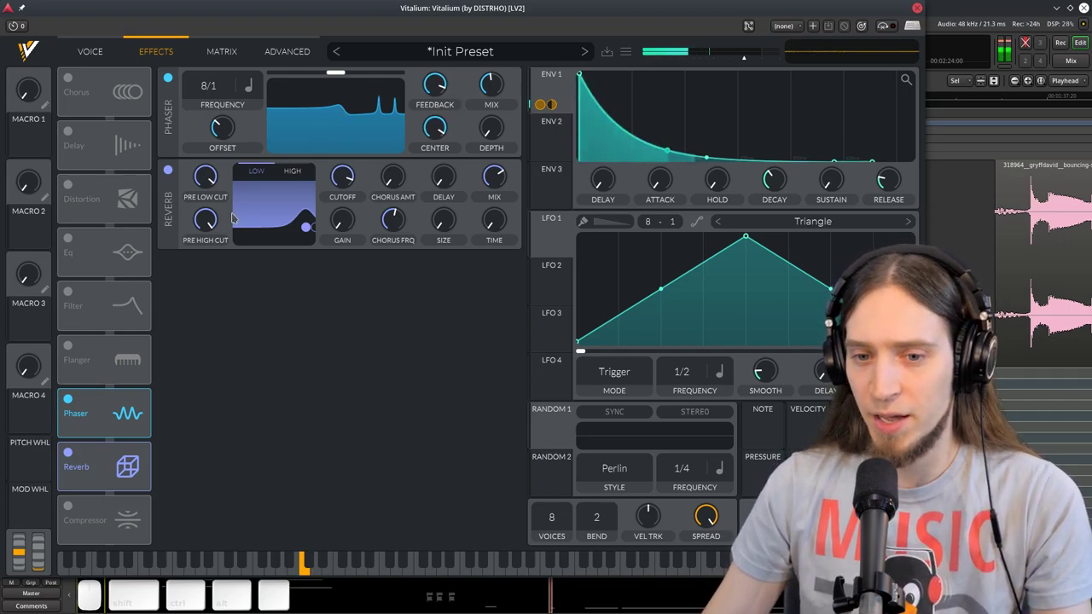
# Enable the Filter effect, move it after the Reverb and raise its resonance.
pyautogui.click(343, 68)
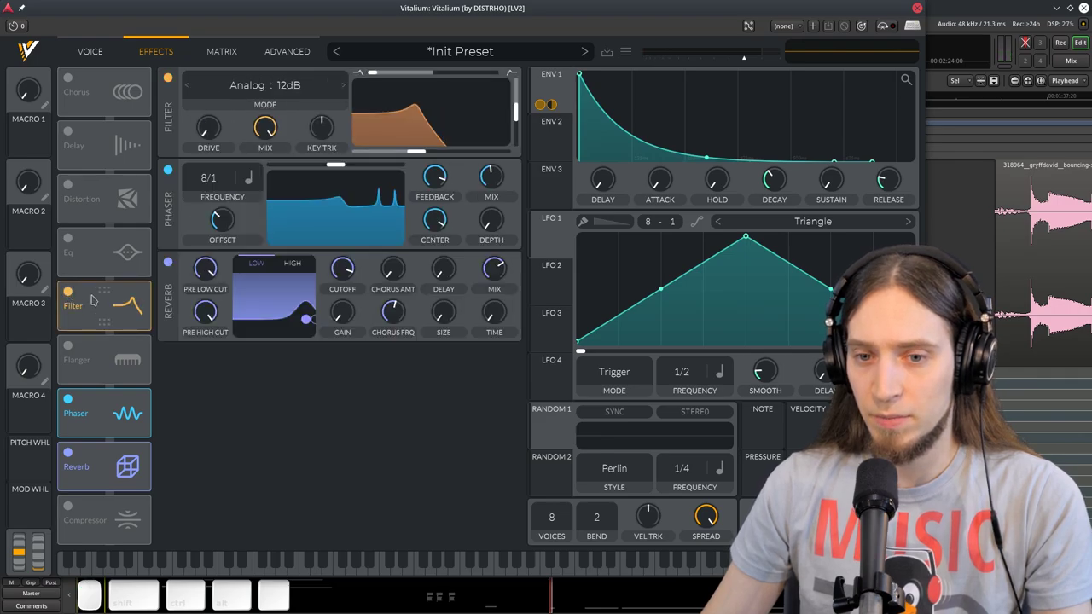
pyautogui.moveTo(375, 67); pyautogui.dragTo(343, 68)
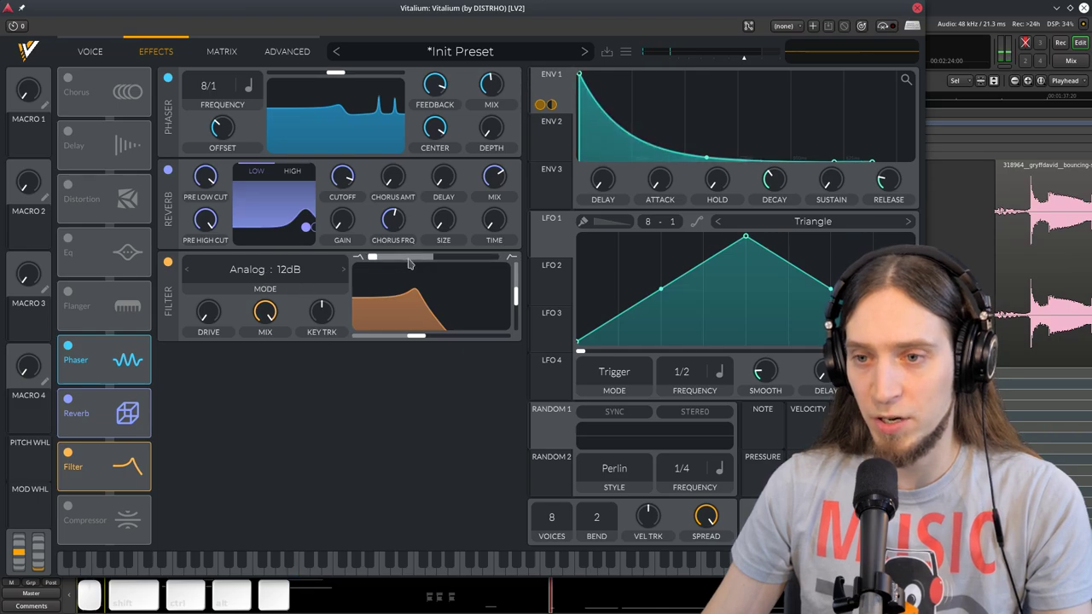
pyautogui.moveTo(343, 67); pyautogui.dragTo(343, 67)
pyautogui.click(343, 68)
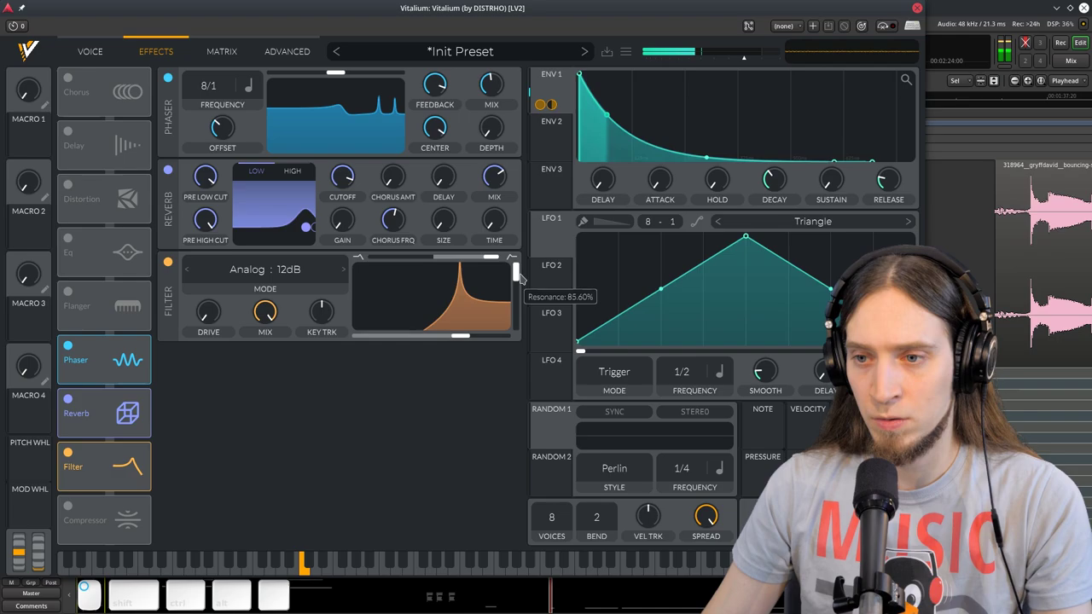
# Morph the filter to a high-pass shape and settle its cutoff and resonance.
pyautogui.moveTo(343, 68); pyautogui.dragTo(343, 68)
pyautogui.moveTo(343, 67); pyautogui.dragTo(343, 67)
pyautogui.moveTo(343, 67); pyautogui.dragTo(343, 68)
pyautogui.click(343, 68)
pyautogui.moveTo(343, 68); pyautogui.dragTo(343, 68)
pyautogui.moveTo(343, 67); pyautogui.dragTo(343, 67)
pyautogui.moveTo(343, 68); pyautogui.dragTo(343, 67)
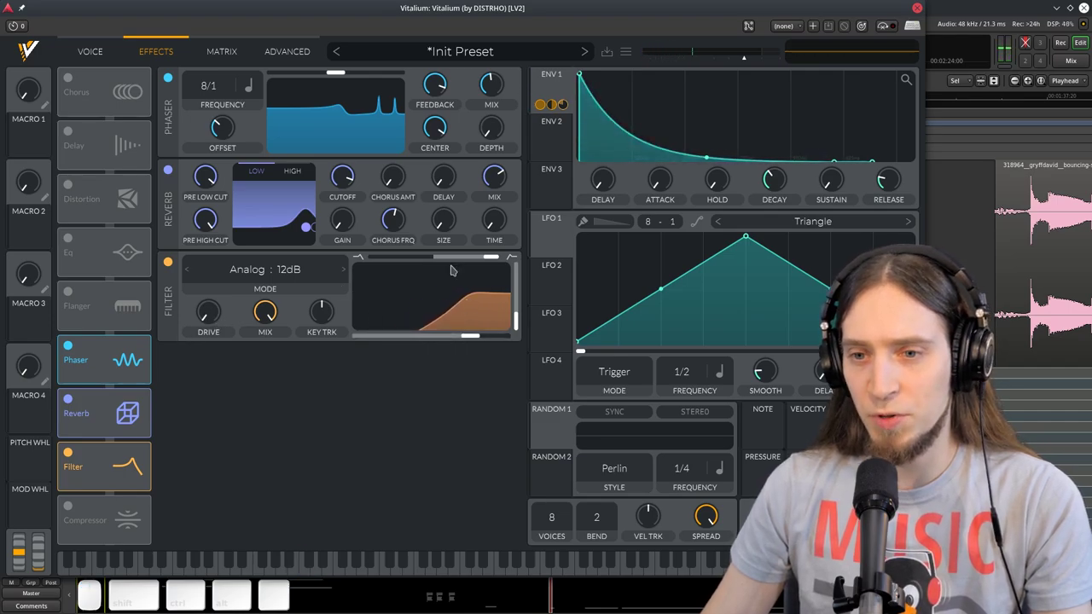
# Switch the filter to Analog 24dB mode and turn up its drive.
pyautogui.click(343, 68)
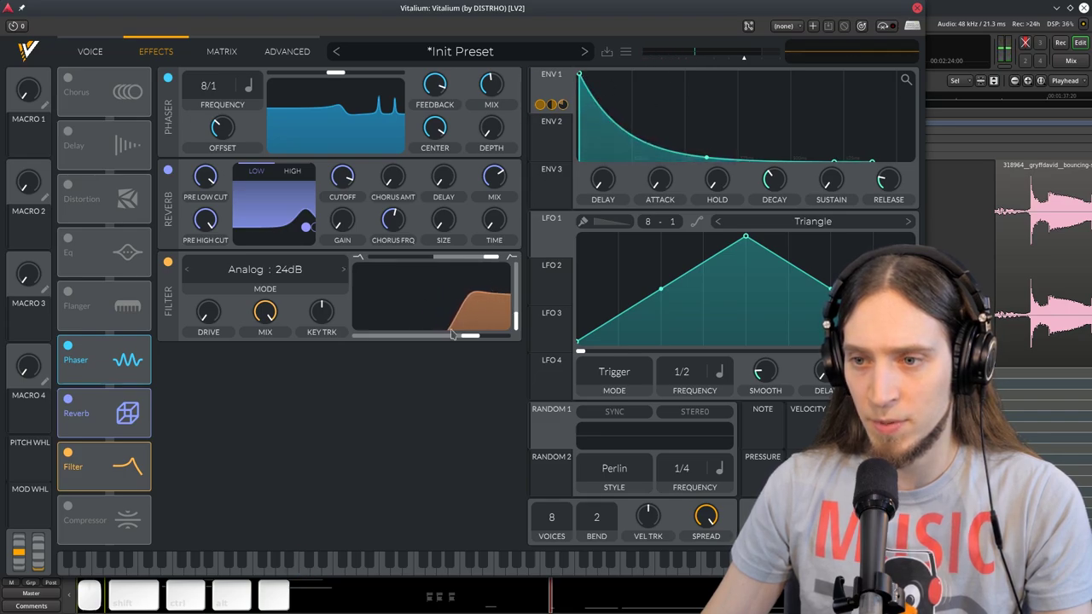
pyautogui.moveTo(343, 67); pyautogui.dragTo(343, 67)
pyautogui.moveTo(343, 67); pyautogui.dragTo(343, 67)
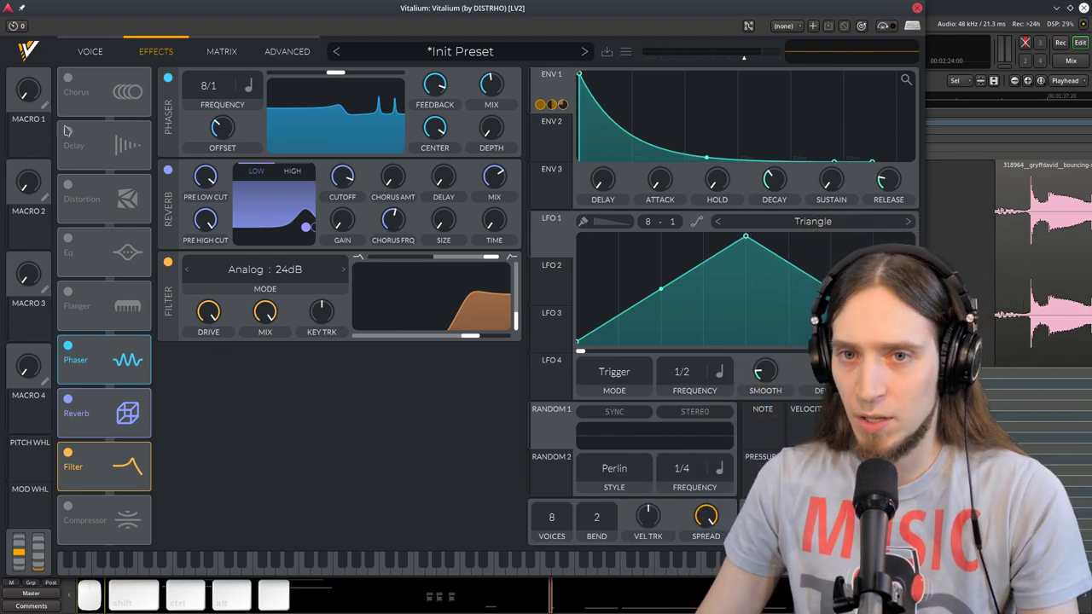
pyautogui.click(343, 67)
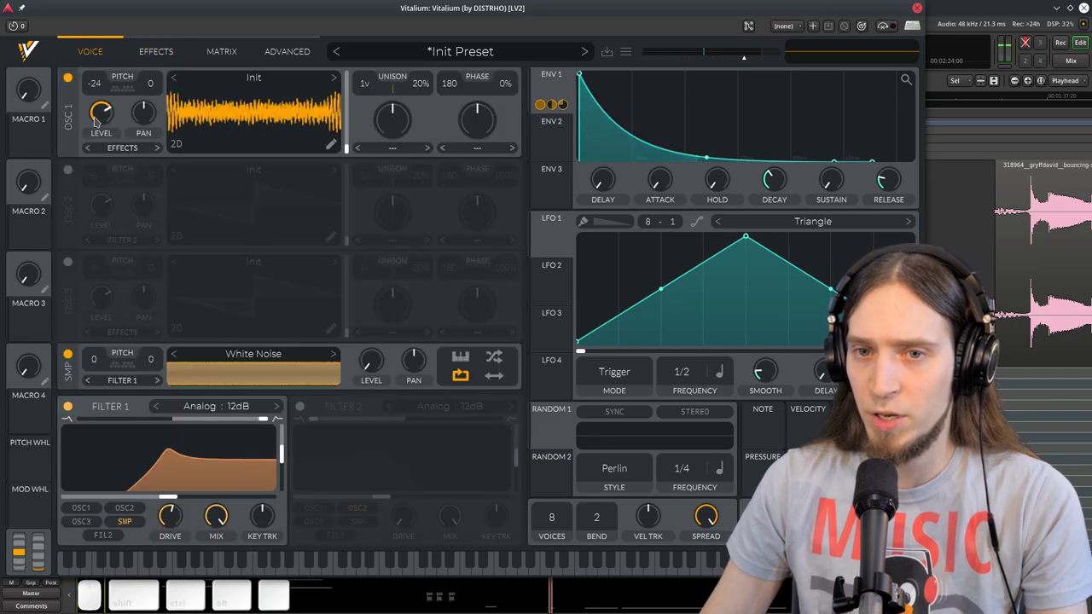
pyautogui.click(97, 120)
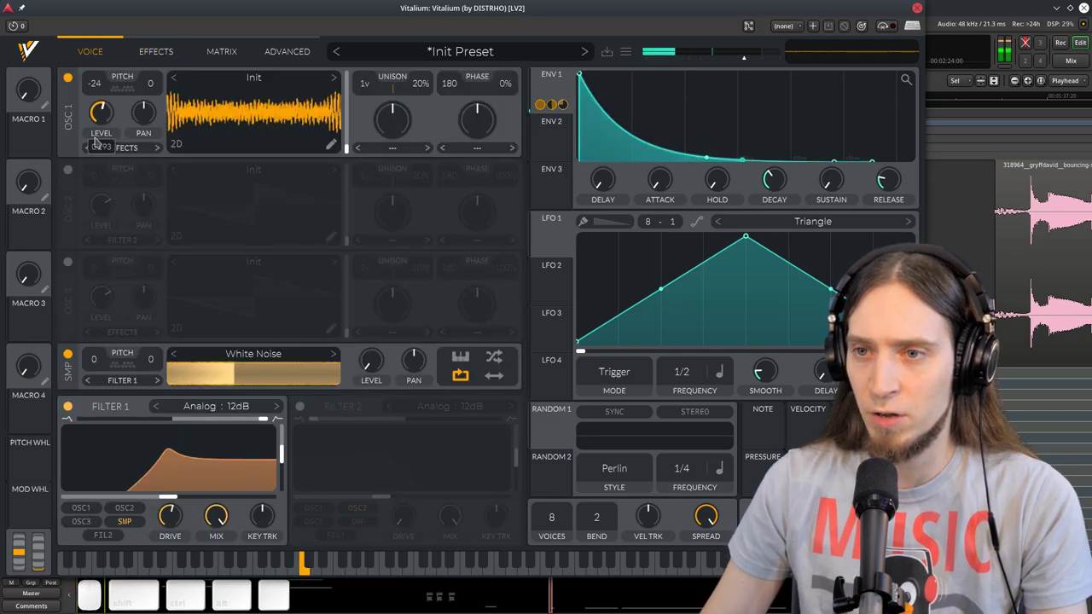
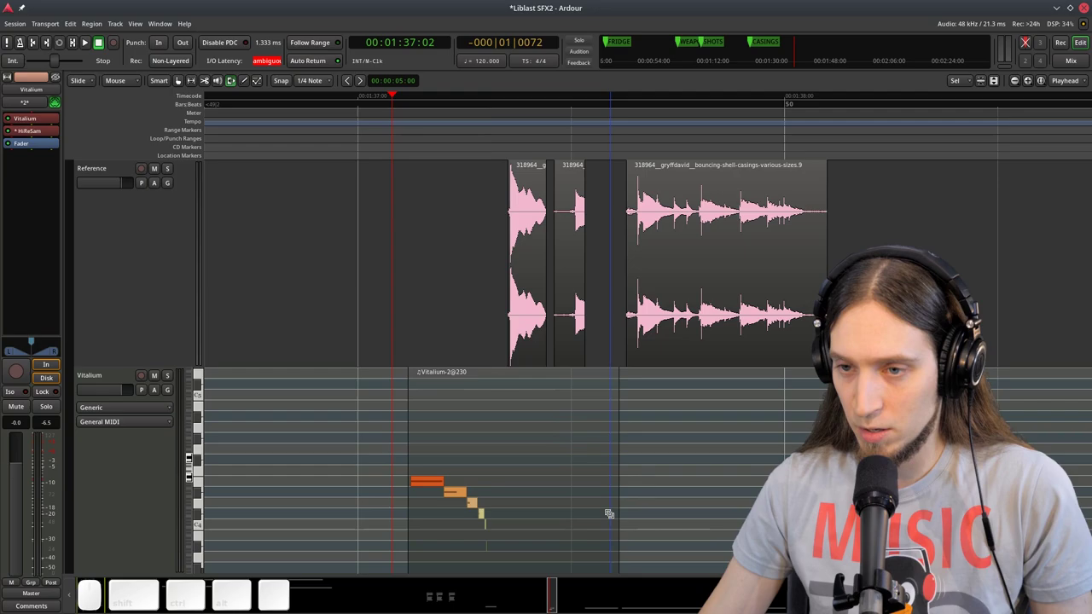
# Start transport playback of the Vitalium bounce against the Shell Casing reference.
pyautogui.press('space')
pyautogui.press('space')
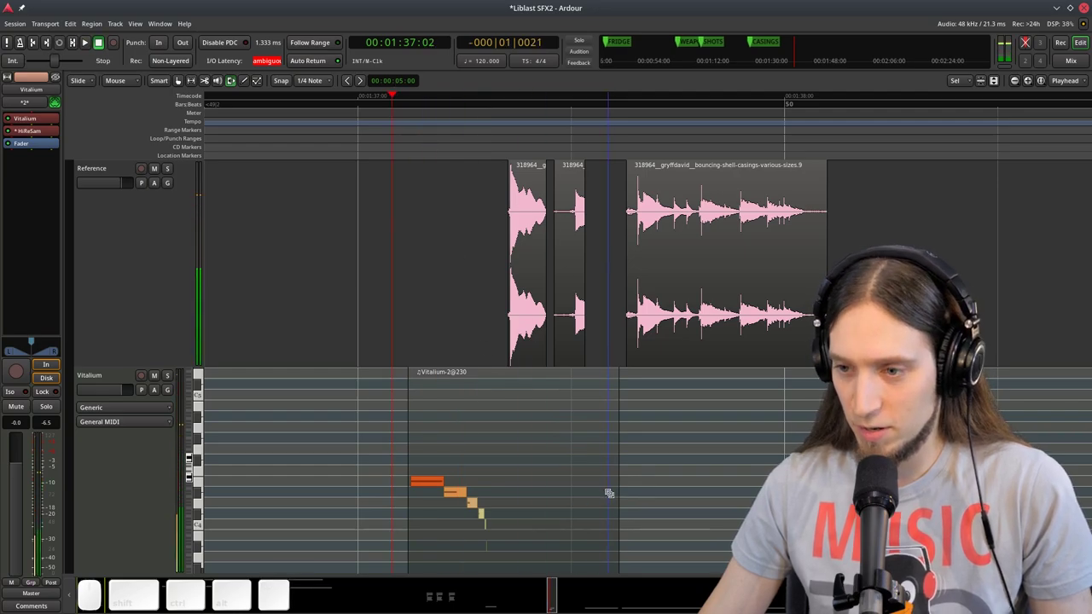
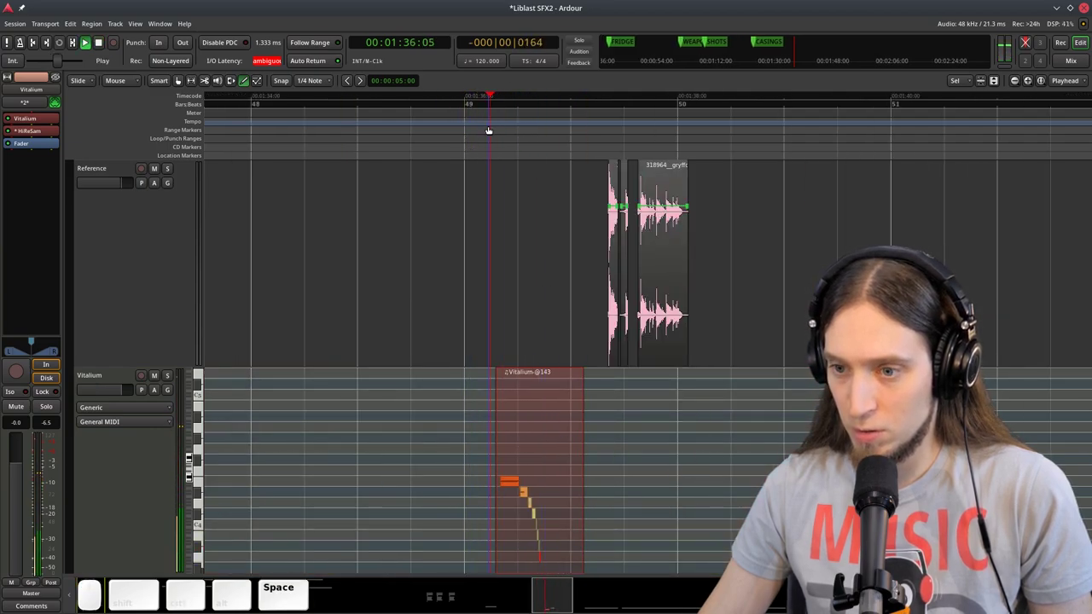
# Audition the Vitalium bounce from the ruler, starting and stopping playback a few times.
pyautogui.press('space')
pyautogui.click(605, 113)
pyautogui.press('space')
pyautogui.press('space')
pyautogui.click(498, 121)
pyautogui.press('space')
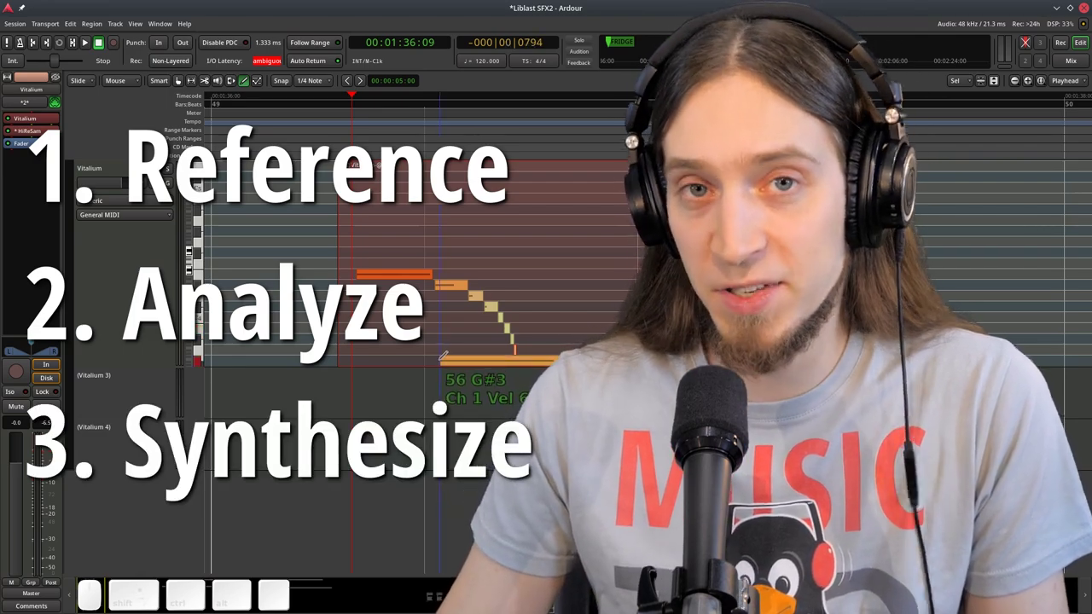
# Scroll the editor so the Audio 1, Shell Casing and Reference tracks show above Vitalium.
pyautogui.scroll(-3)
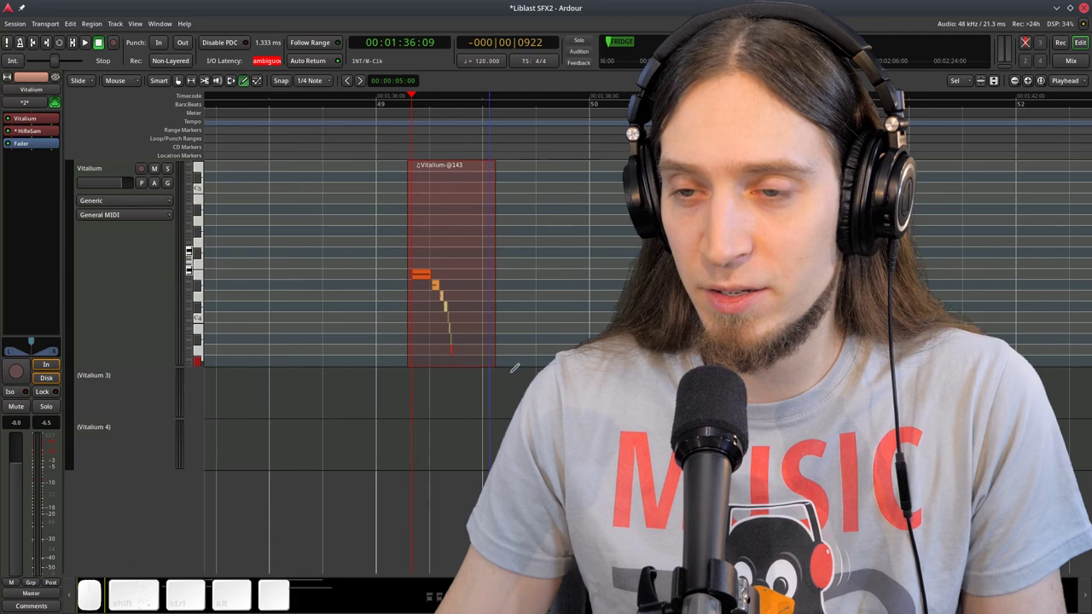
pyautogui.scroll(3)
pyautogui.scroll(-3)
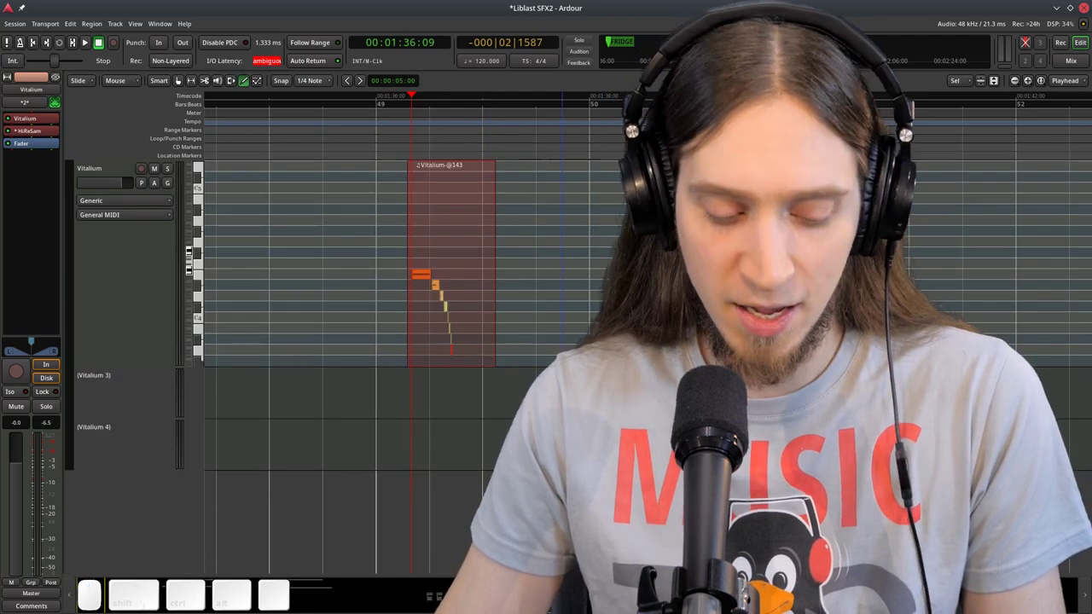
pyautogui.press('g')
pyautogui.scroll(3)
pyautogui.scroll(-3)
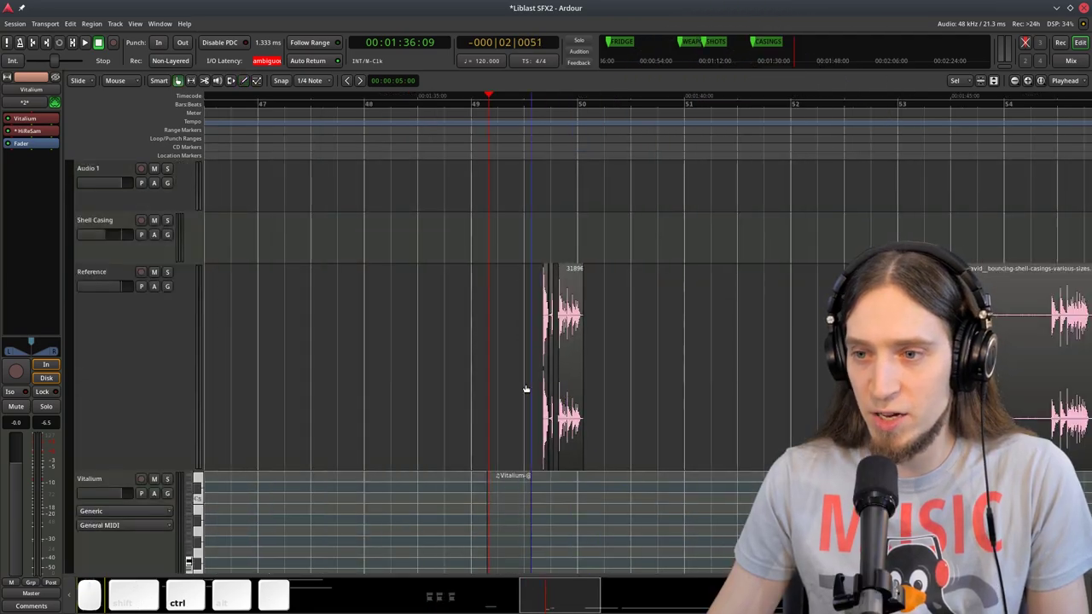
# Bring the earlier Shell Casing region into view and play it from just before its start.
pyautogui.scroll(-3)
pyautogui.moveTo(326, 125); pyautogui.dragTo(316, 223)
pyautogui.scroll(3)
pyautogui.click(352, 116)
pyautogui.press('space')
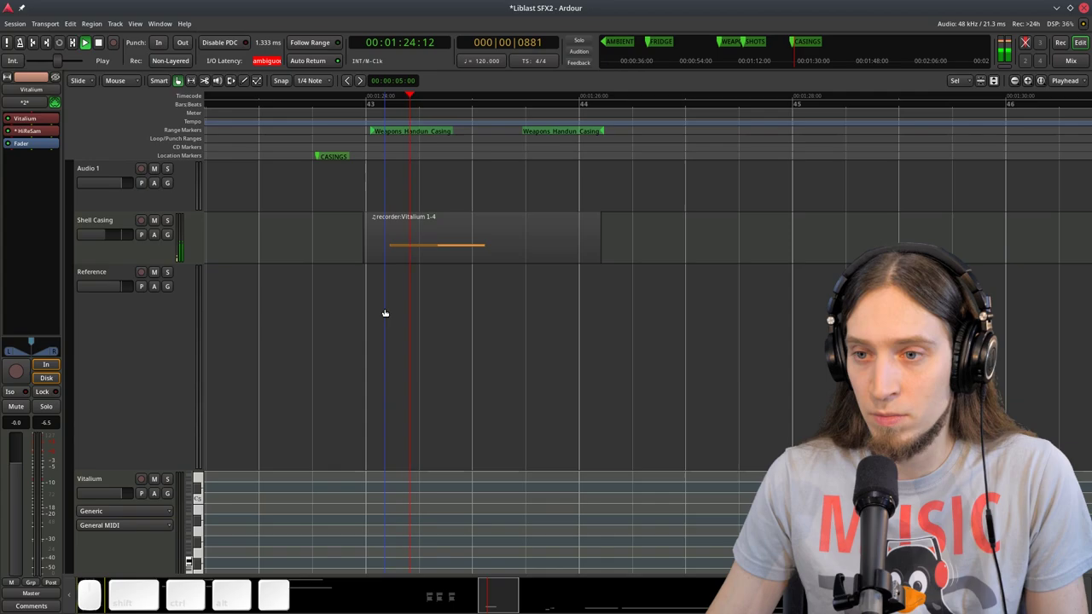
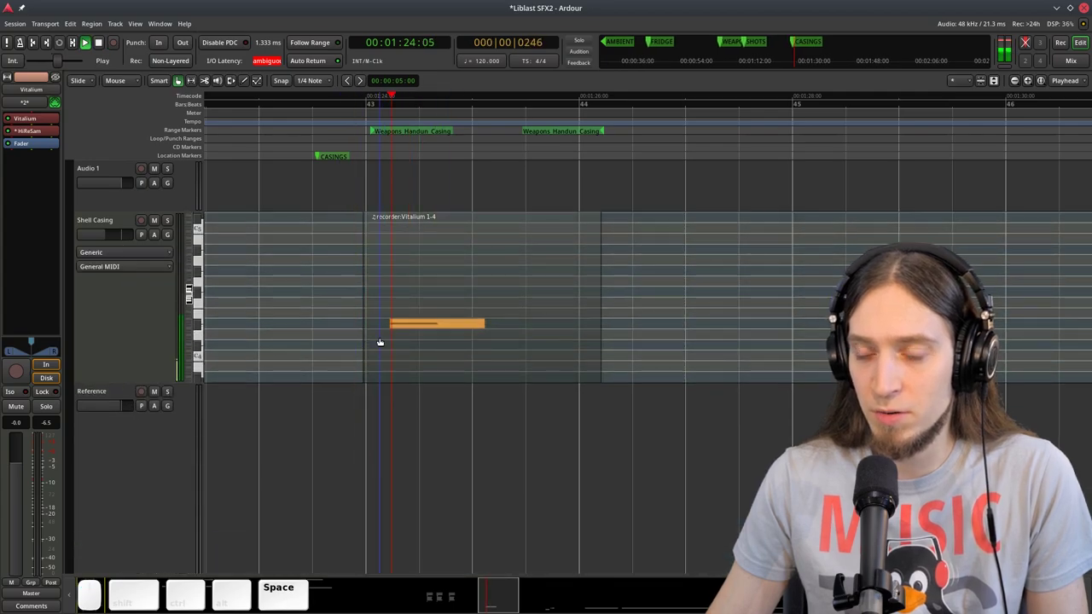
pyautogui.scroll(-3)
pyautogui.press('ctrl+space')
pyautogui.click(114, 240)
pyautogui.press('space')
pyautogui.press('space')
# Play the Vitalium bounce near bar 49 together with the reference shell-casing recording.
pyautogui.scroll(-3)
pyautogui.scroll(3)
pyautogui.click(685, 136)
pyautogui.press('space')
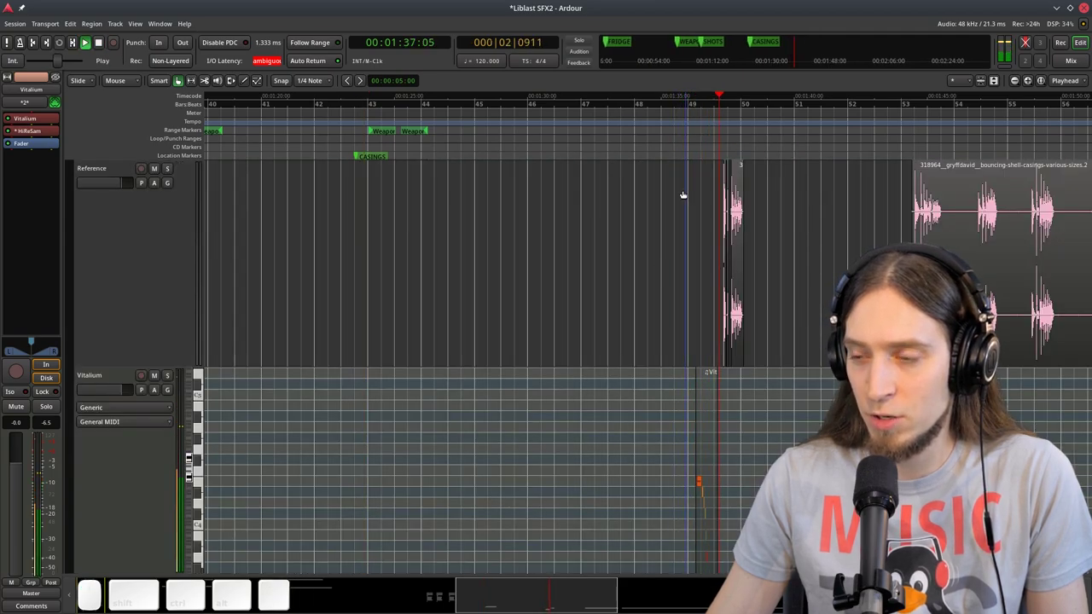
pyautogui.press('space')
pyautogui.scroll(3)
pyautogui.click(973, 124)
pyautogui.press('space')
pyautogui.press('space')
pyautogui.click(1035, 114)
# Replay the Vitalium-143 region from several ruler positions to compare it against the reference.
pyautogui.scroll(-3)
pyautogui.press('ctrl+space')
pyautogui.click(922, 121)
pyautogui.press('space')
pyautogui.press('space')
pyautogui.click(943, 120)
pyautogui.press('space')
pyautogui.press('space')
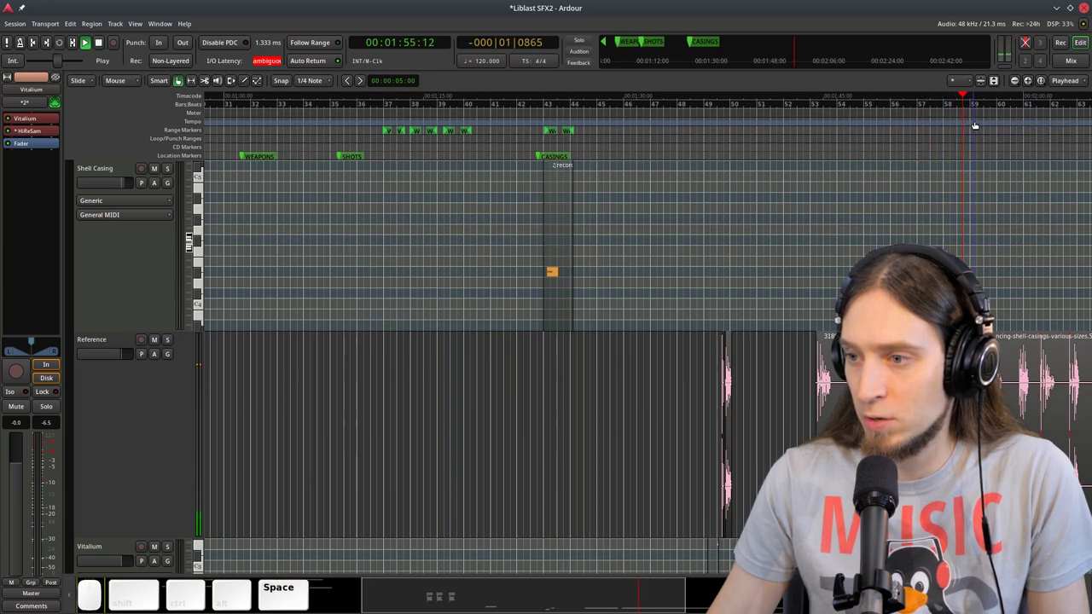
pyautogui.press('space')
pyautogui.click(983, 117)
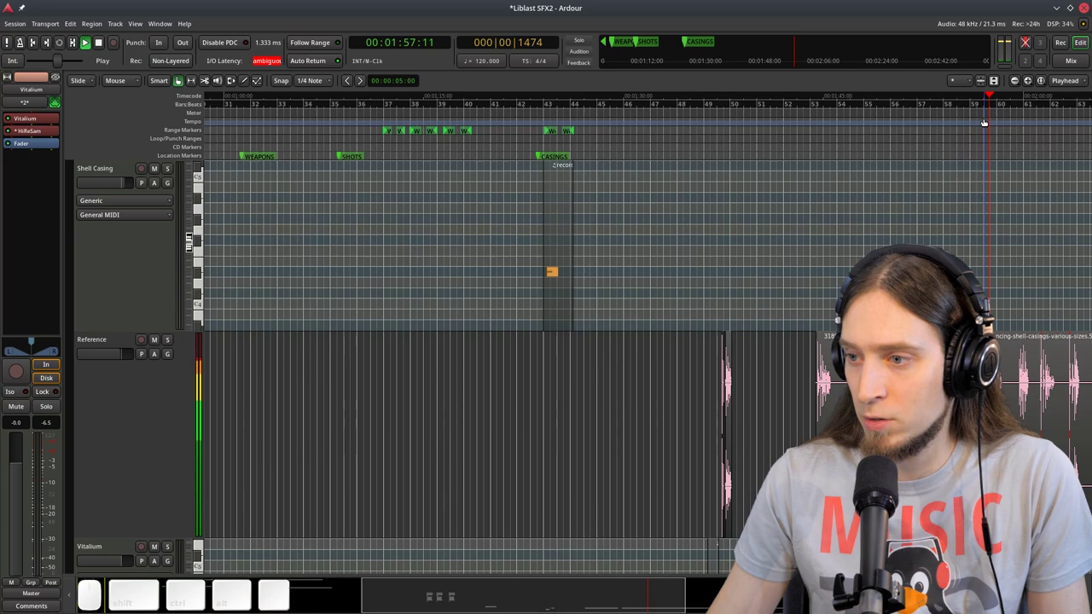
pyautogui.press('space')
pyautogui.click(1008, 118)
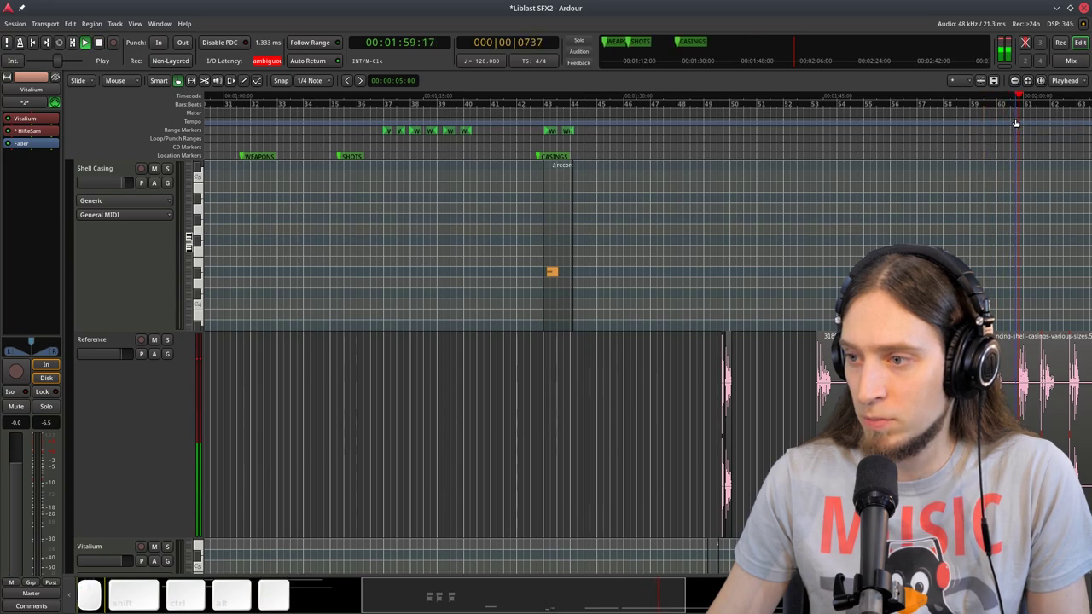
pyautogui.press('space')
# Stop the transport, return to the Vitalium bounce start at bar 49 and scroll to the upper tracks.
pyautogui.scroll(3)
pyautogui.scroll(-3)
pyautogui.scroll(3)
pyautogui.scroll(-3)
pyautogui.scroll(3)
pyautogui.press('space')
pyautogui.scroll(-3)
pyautogui.press('ctrl+space')
pyautogui.scroll(3)
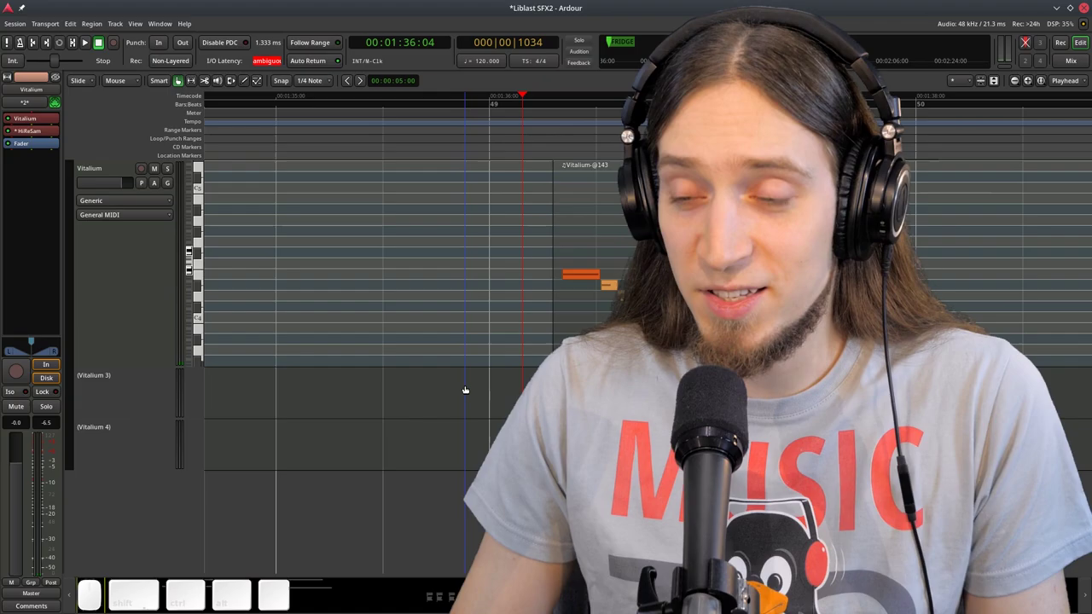
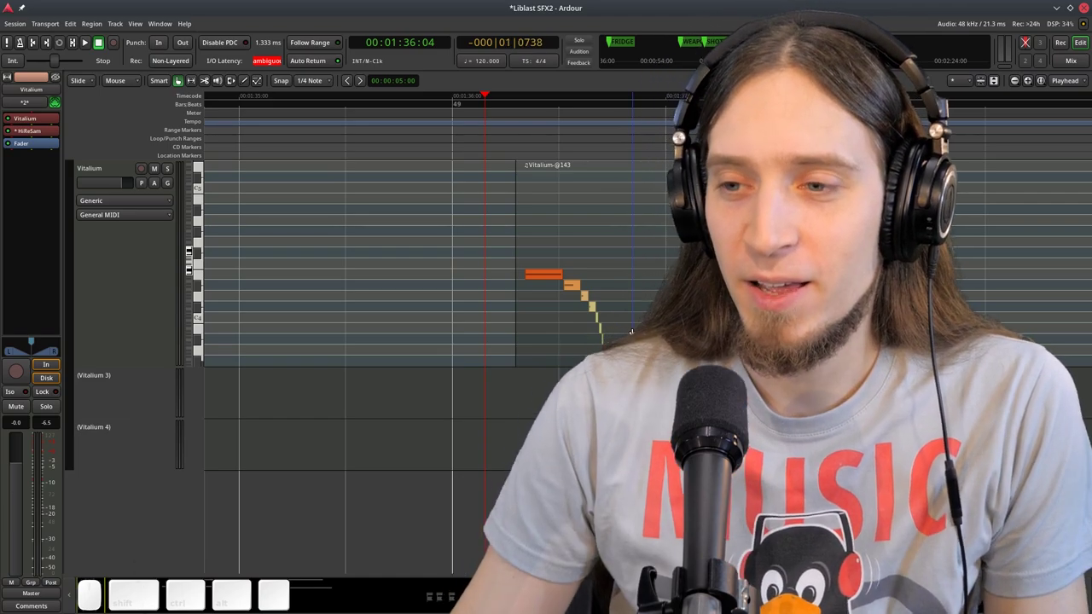
pyautogui.scroll(-3)
pyautogui.scroll(3)
pyautogui.scroll(-3)
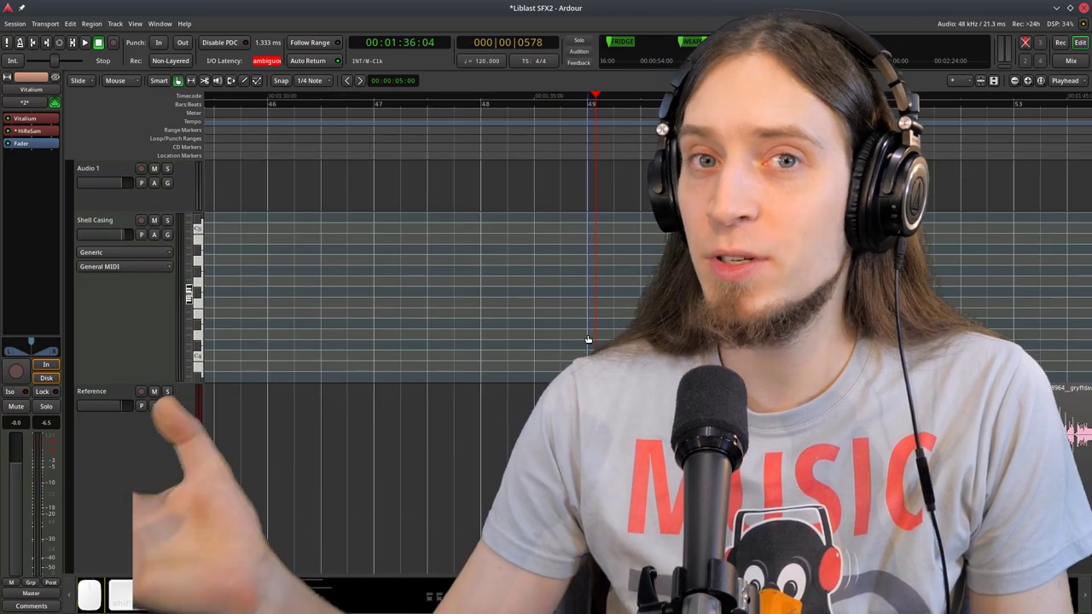
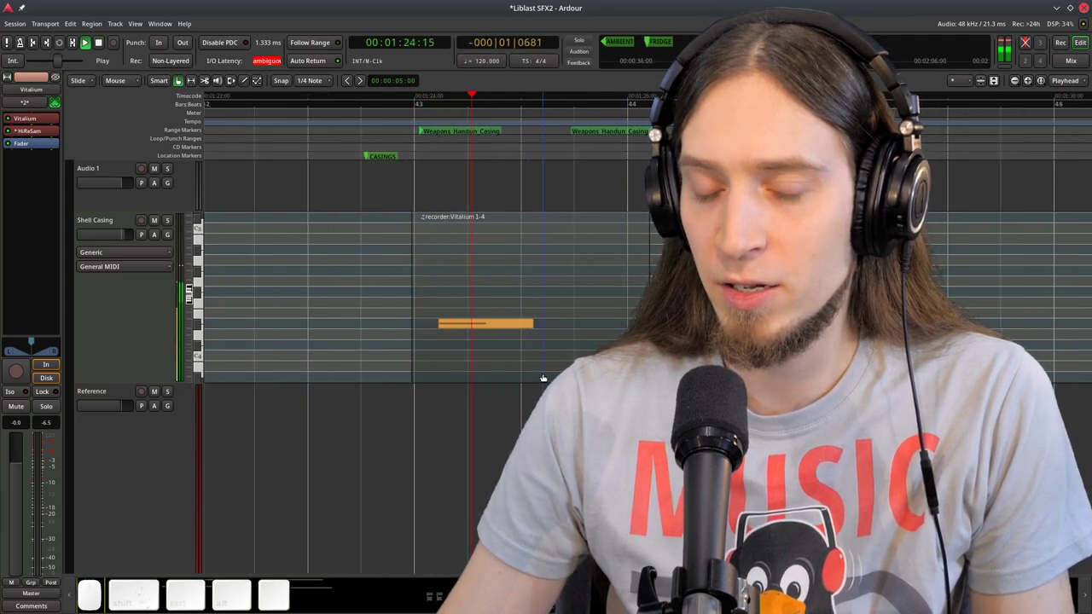
# Replay the Shell Casing region's single note near bar 43 for comparison, then stop.
pyautogui.press('space')
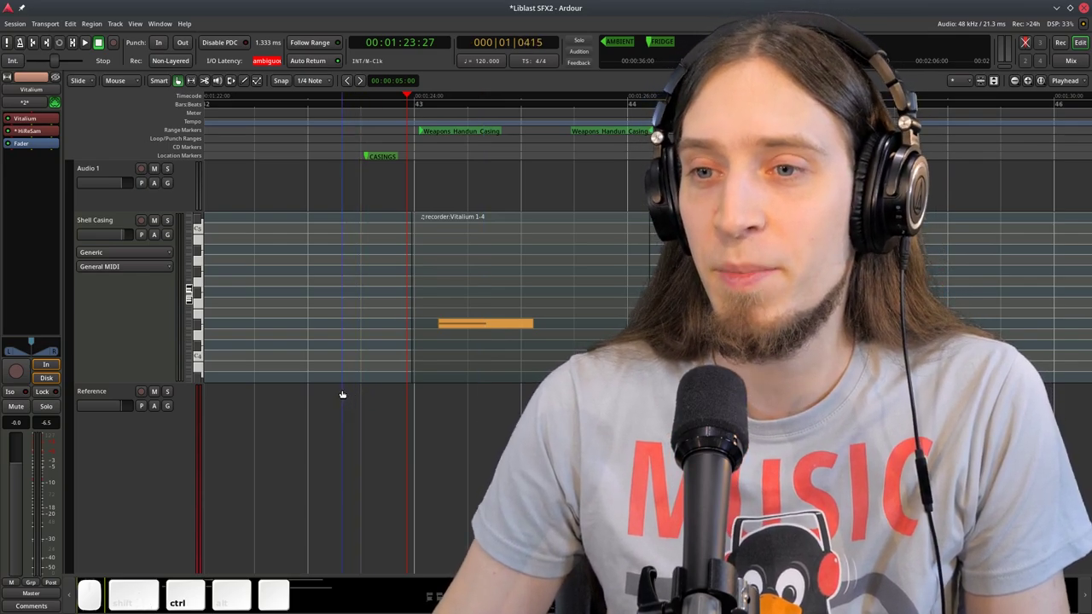
pyautogui.press('space')
pyautogui.press('space')
pyautogui.press('space')
# Return the playhead to the Vitalium bounce near bar 49 and play it briefly.
pyautogui.scroll(-3)
pyautogui.scroll(3)
pyautogui.click(619, 99)
pyautogui.press('space')
pyautogui.press('space')
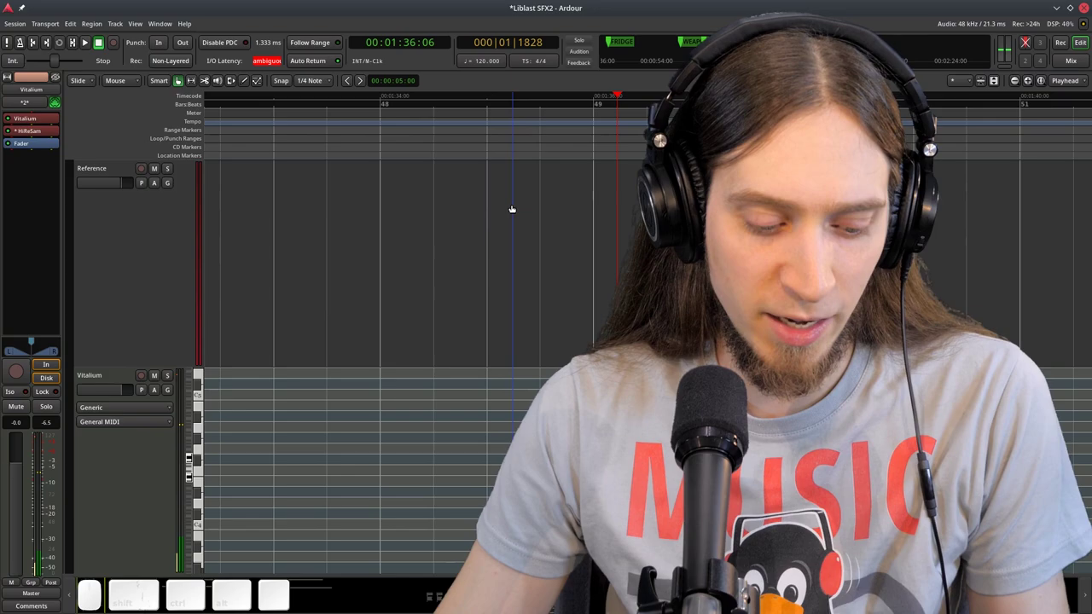